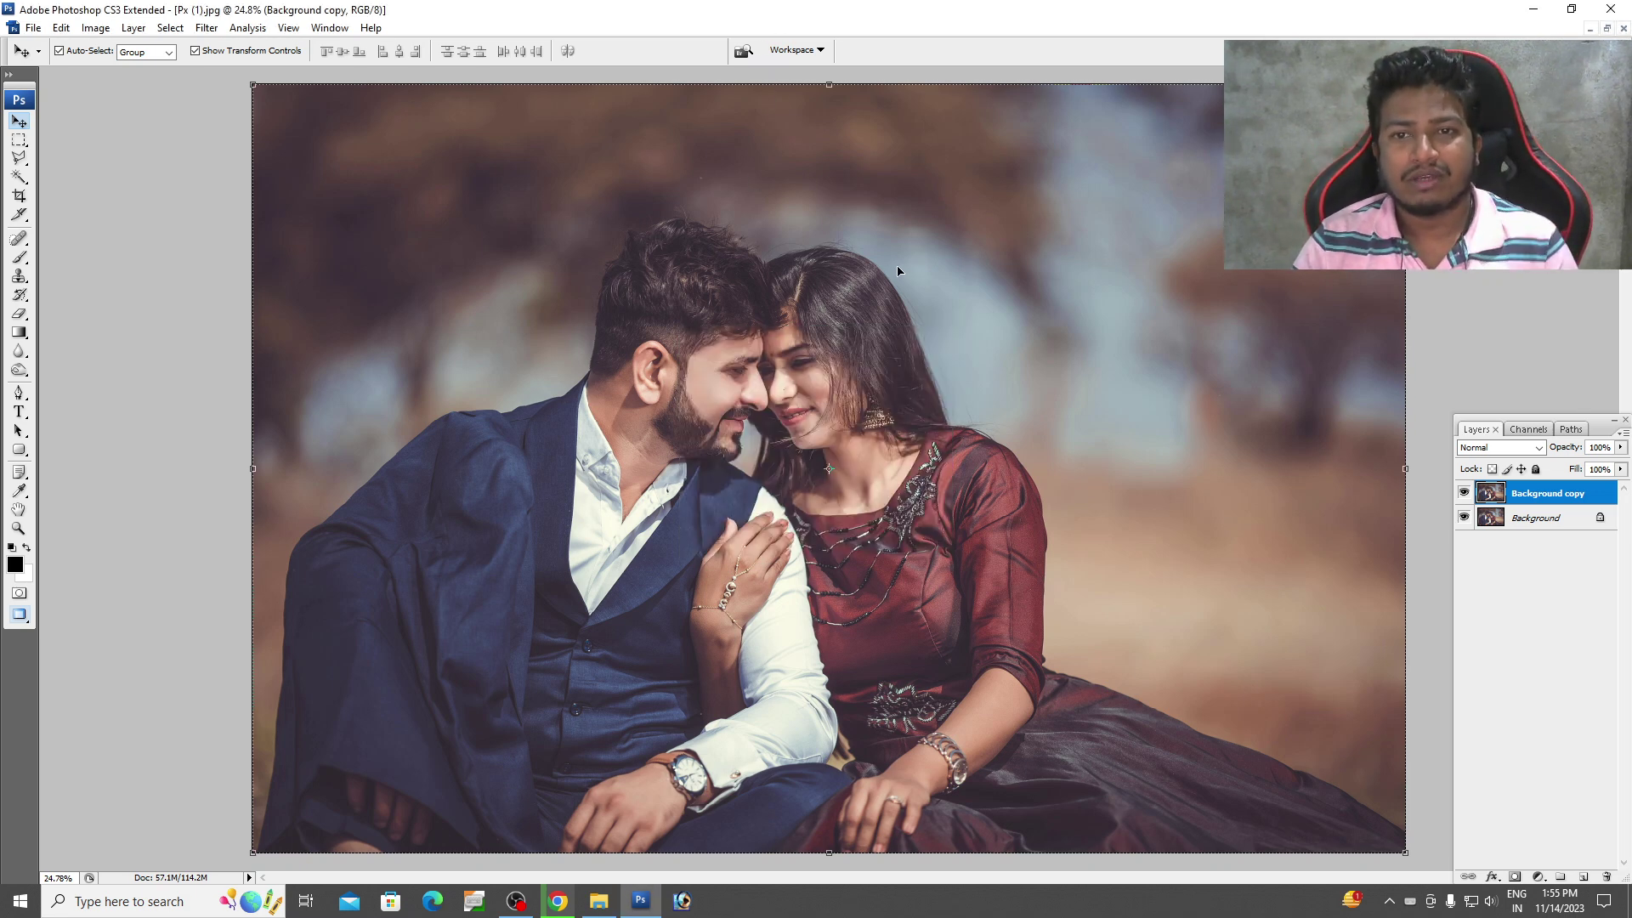
Select the Background copy layer and browse its context options in the Layers panel.
{"action": "left_click", "coordinate": [899, 269]}
{"action": "left_click", "coordinate": [718, 326]}
{"action": "key", "text": "space"}
{"action": "right_click", "coordinate": [720, 353]}
{"action": "left_click", "coordinate": [765, 361]}
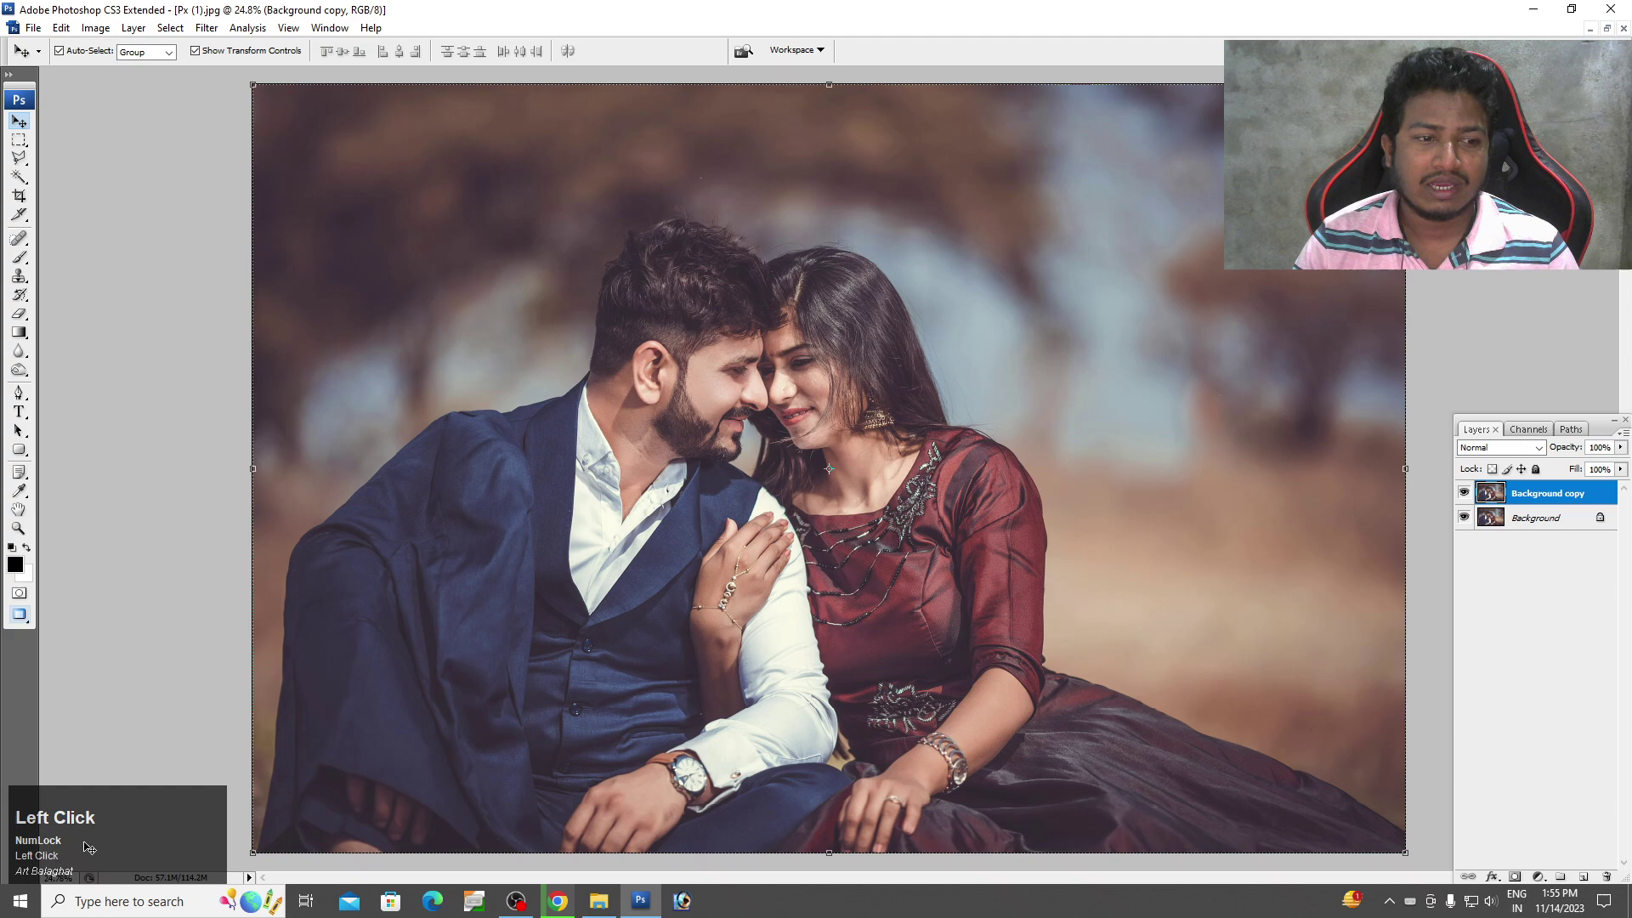
{"action": "key", "text": "space"}
{"action": "right_click", "coordinate": [779, 288]}
{"action": "left_click", "coordinate": [799, 318]}
{"action": "key", "text": "space"}
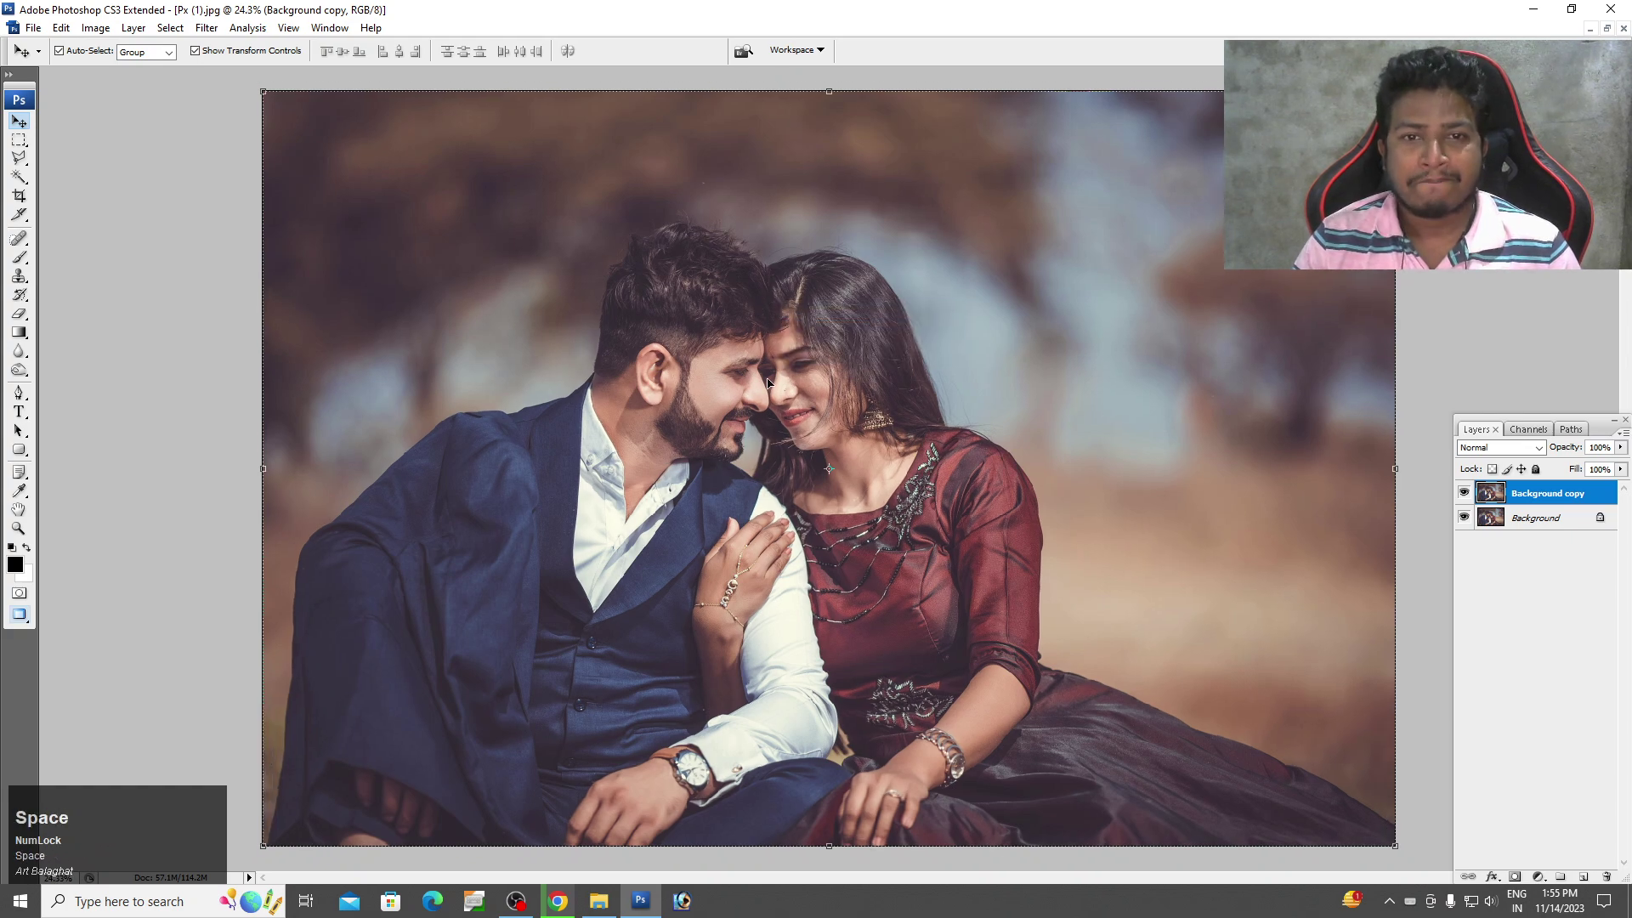
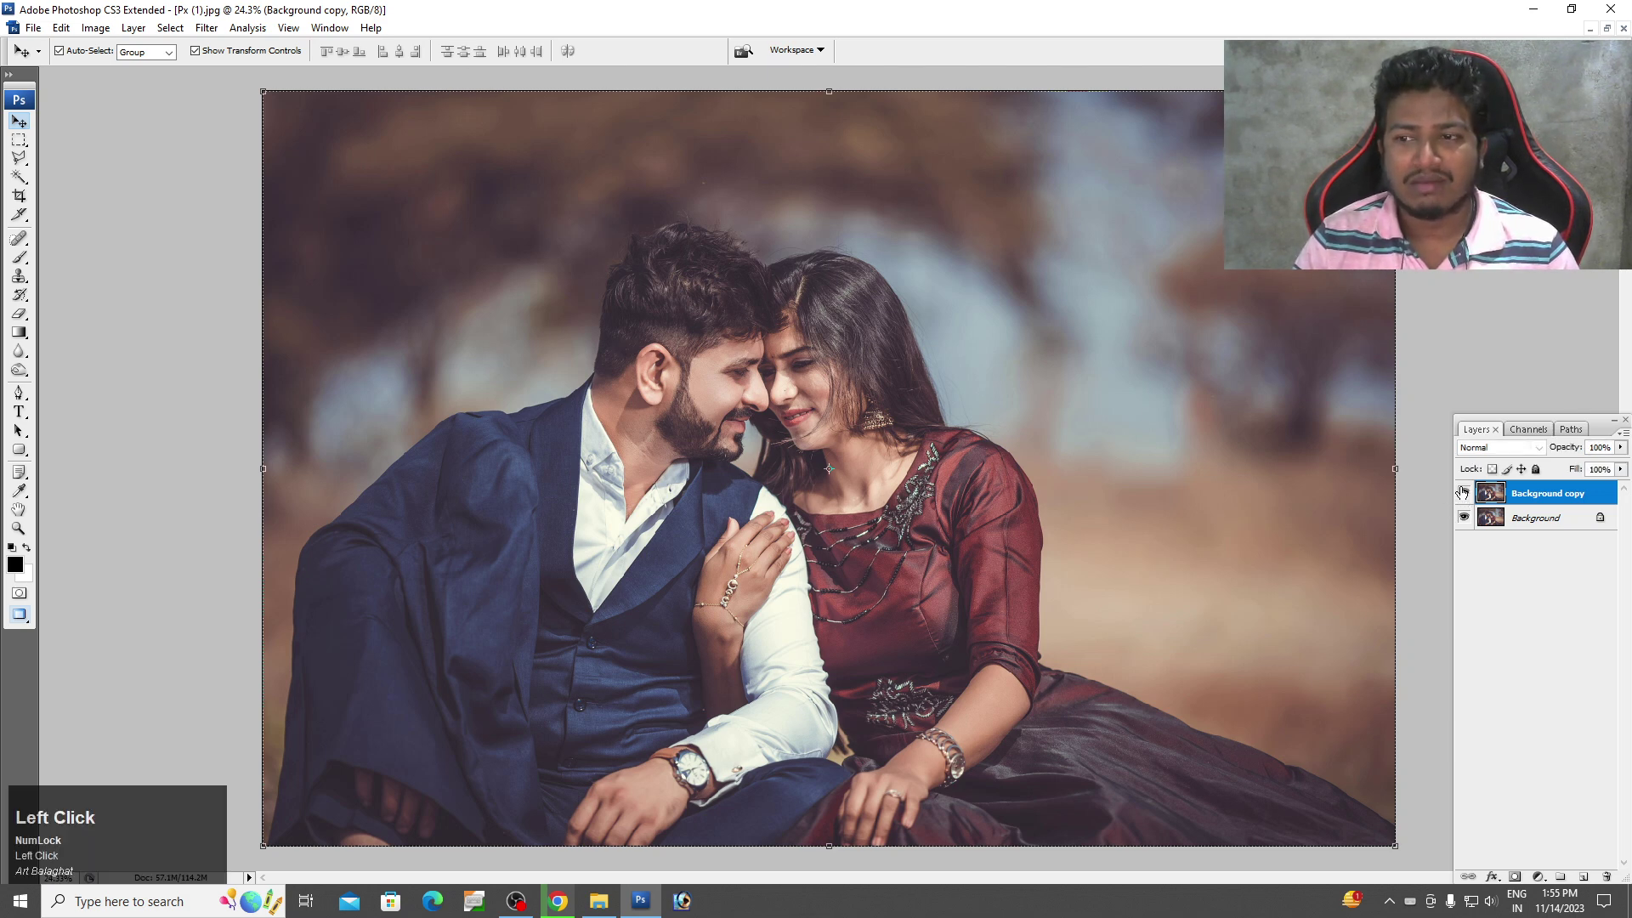
Bring up the Image > Adjustments command list for the Background copy layer.
{"action": "key", "text": "space"}
{"action": "right_click", "coordinate": [778, 321]}
{"action": "left_click", "coordinate": [780, 338]}
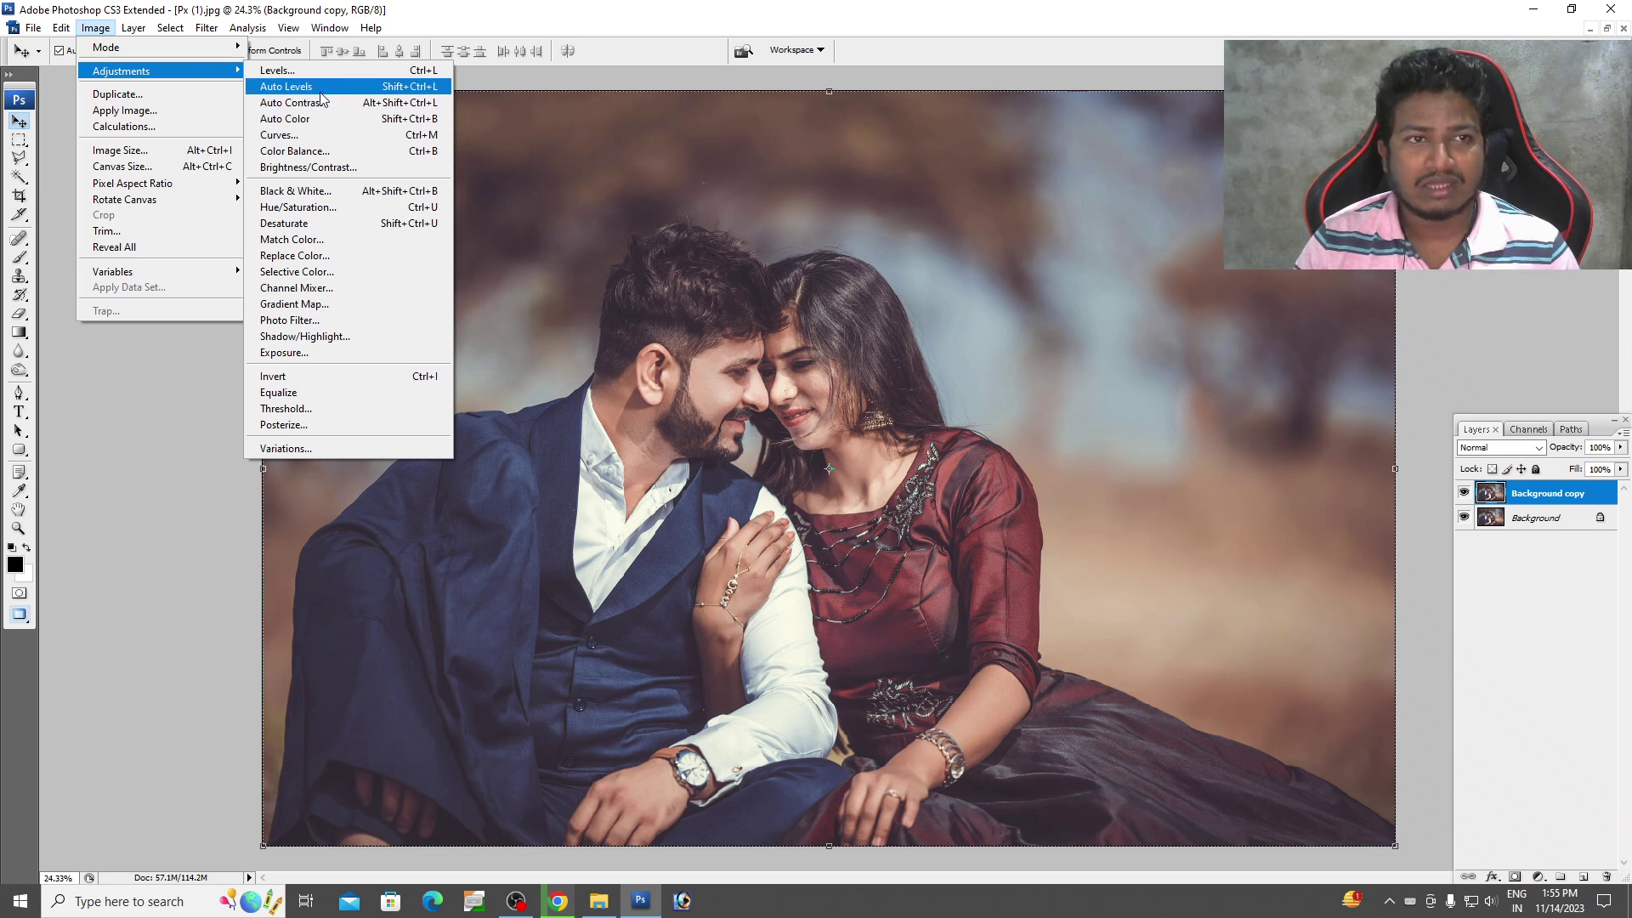
Apply Auto Levels and a further automatic colour correction to the portrait.
{"action": "left_click", "coordinate": [325, 96]}
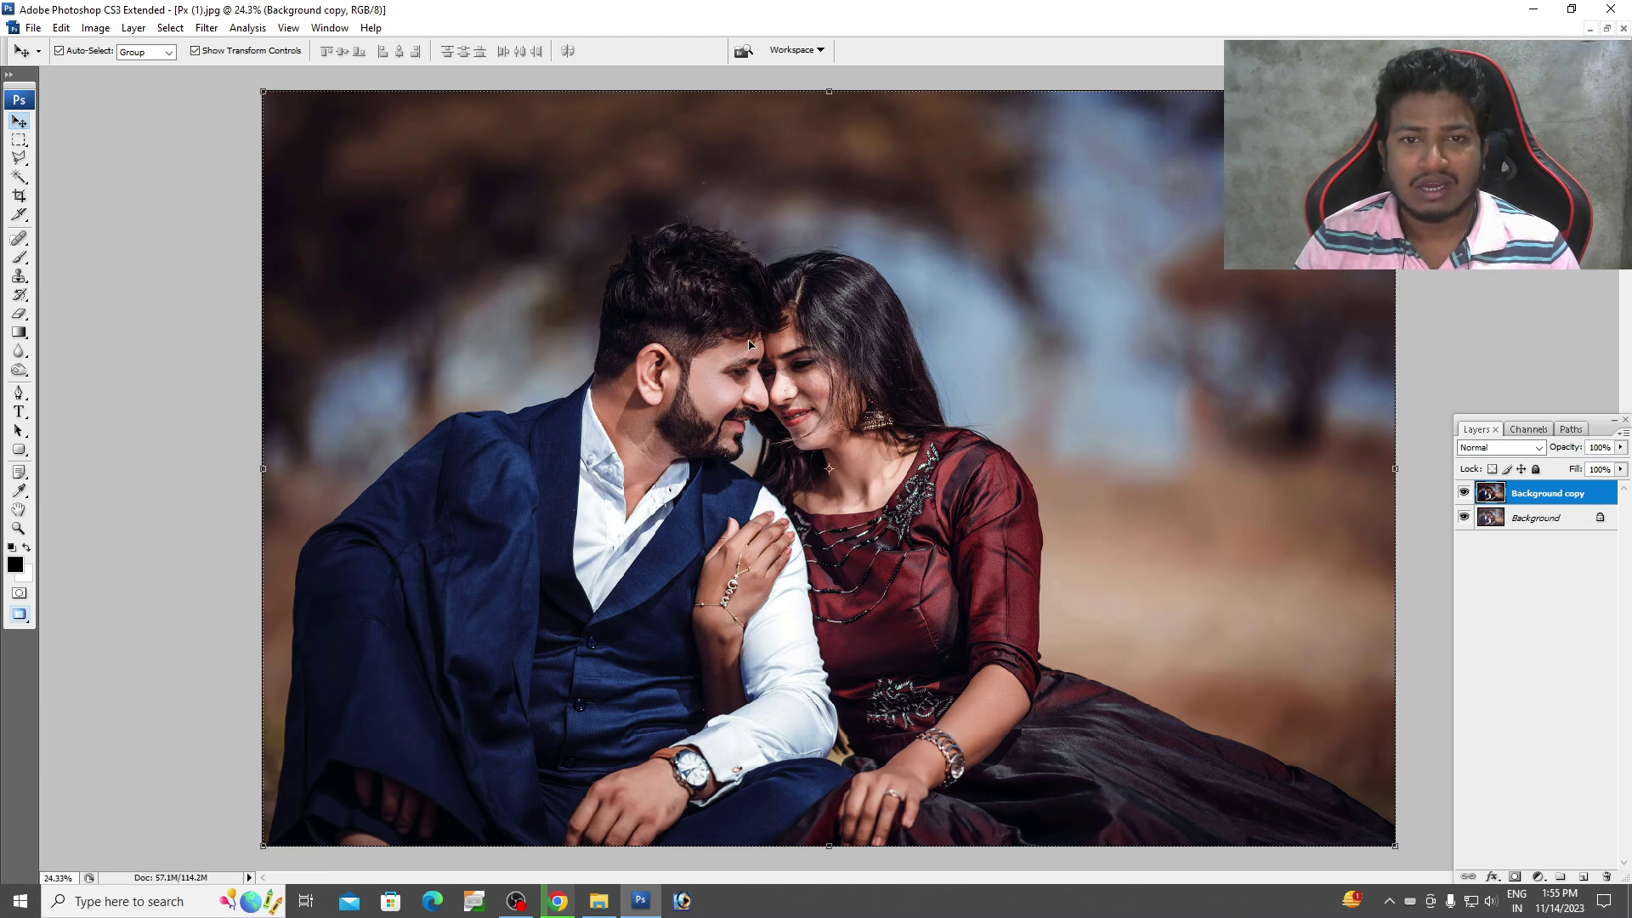
{"action": "left_click", "coordinate": [93, 33]}
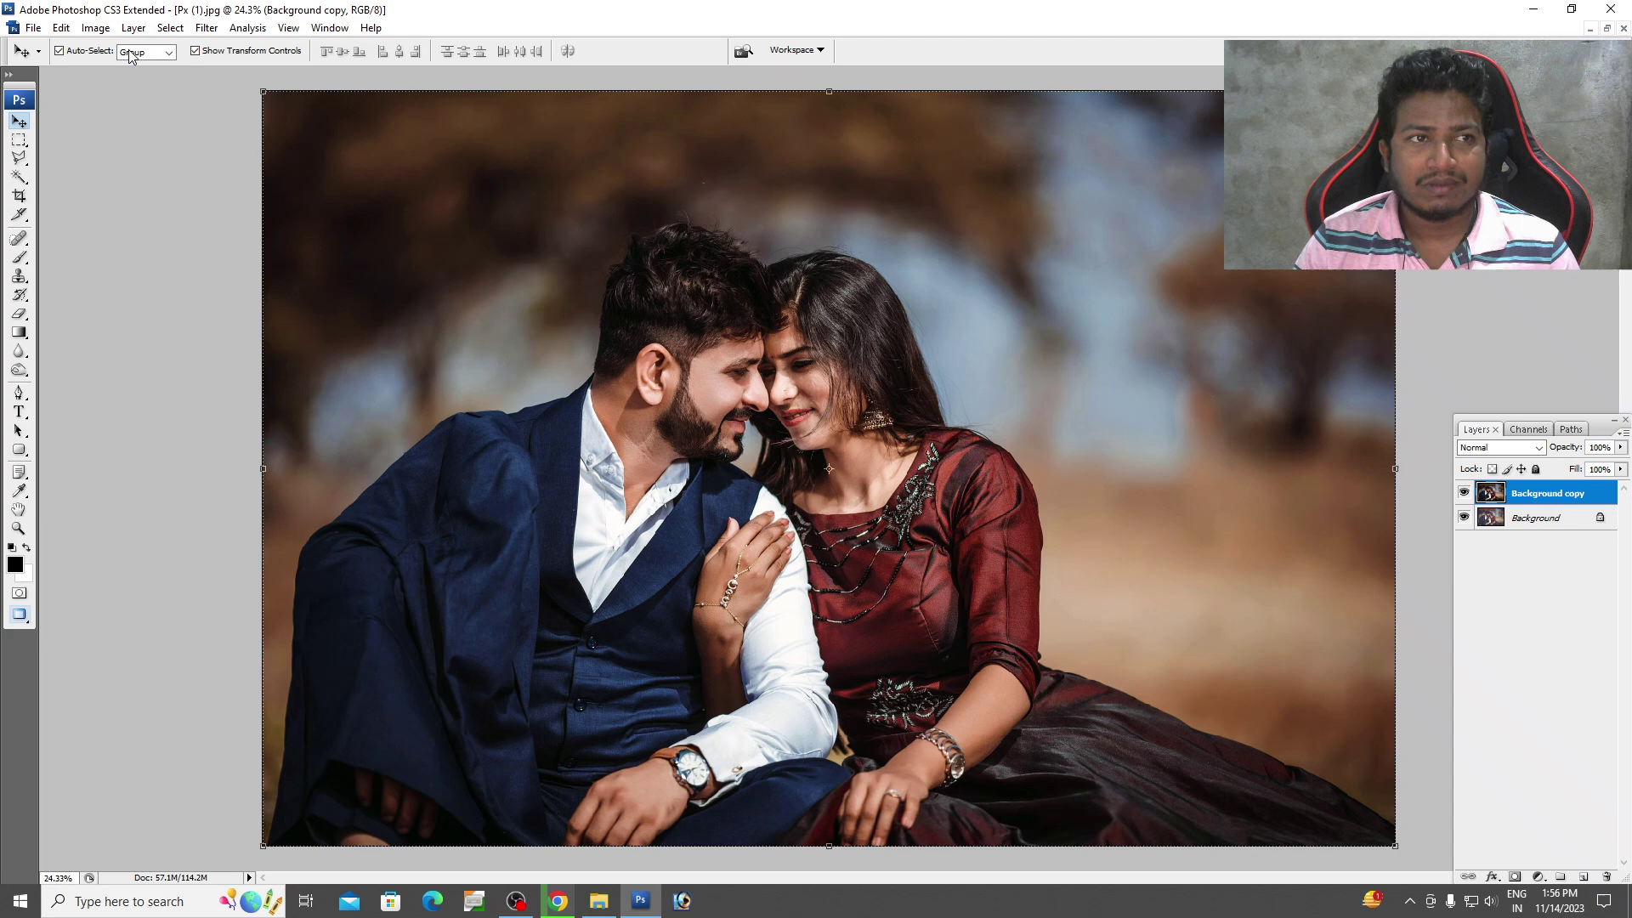
Brighten the portrait by moving the Input Levels sliders in the Levels dialog.
{"action": "left_click_drag", "start_coordinate": [93, 28], "coordinate": [449, 430]}
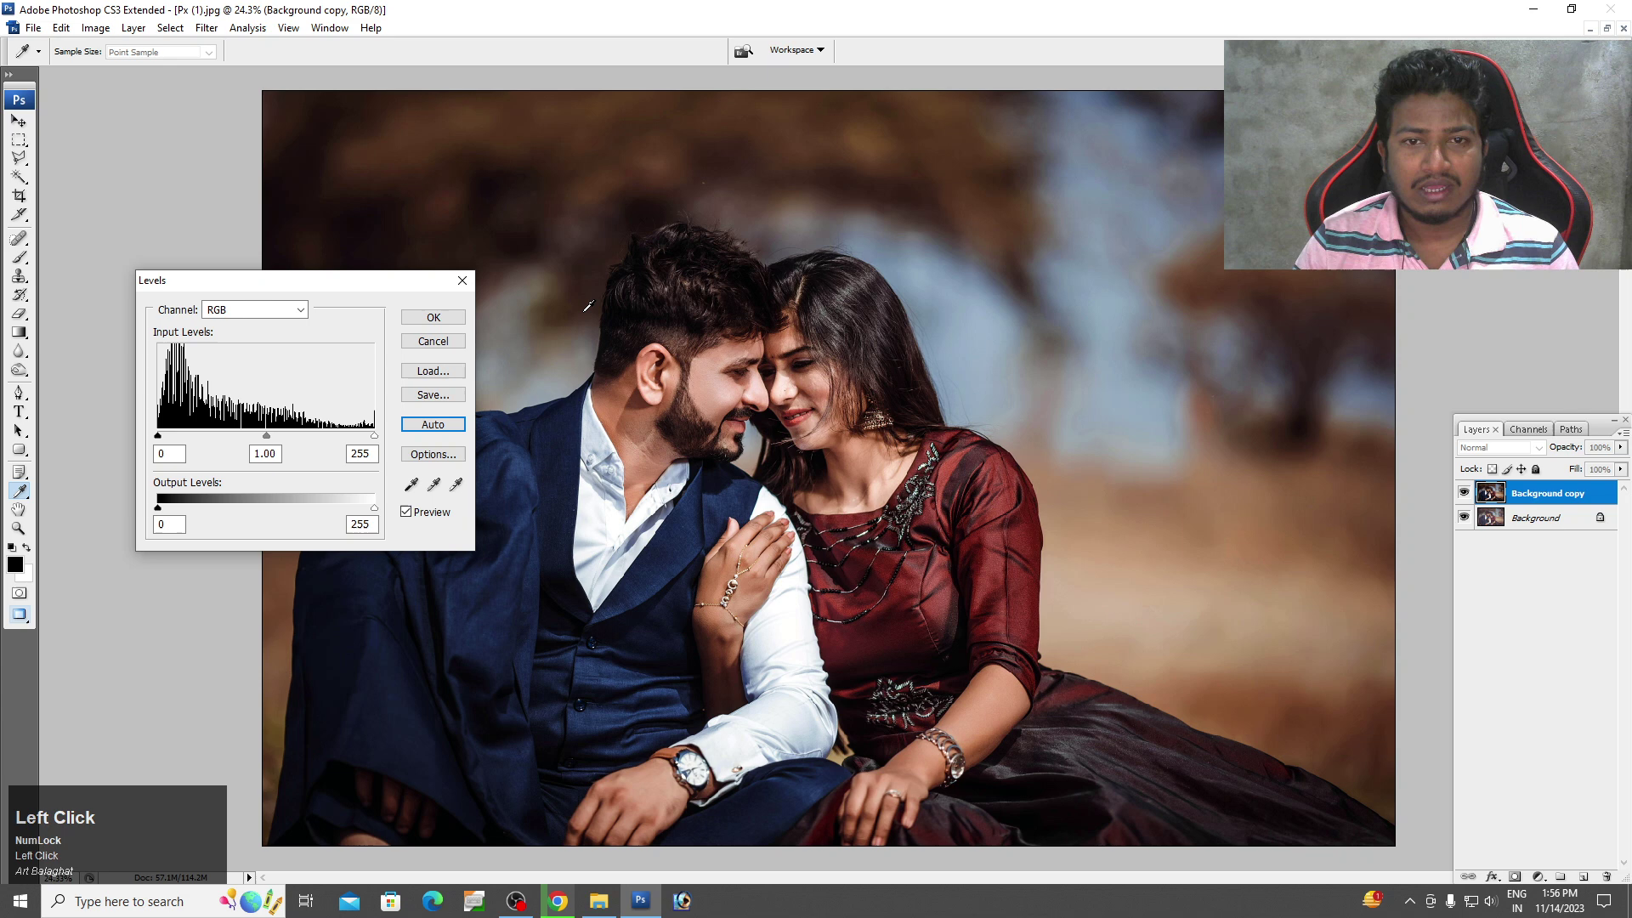
{"action": "left_click_drag", "start_coordinate": [270, 443], "coordinate": [521, 445]}
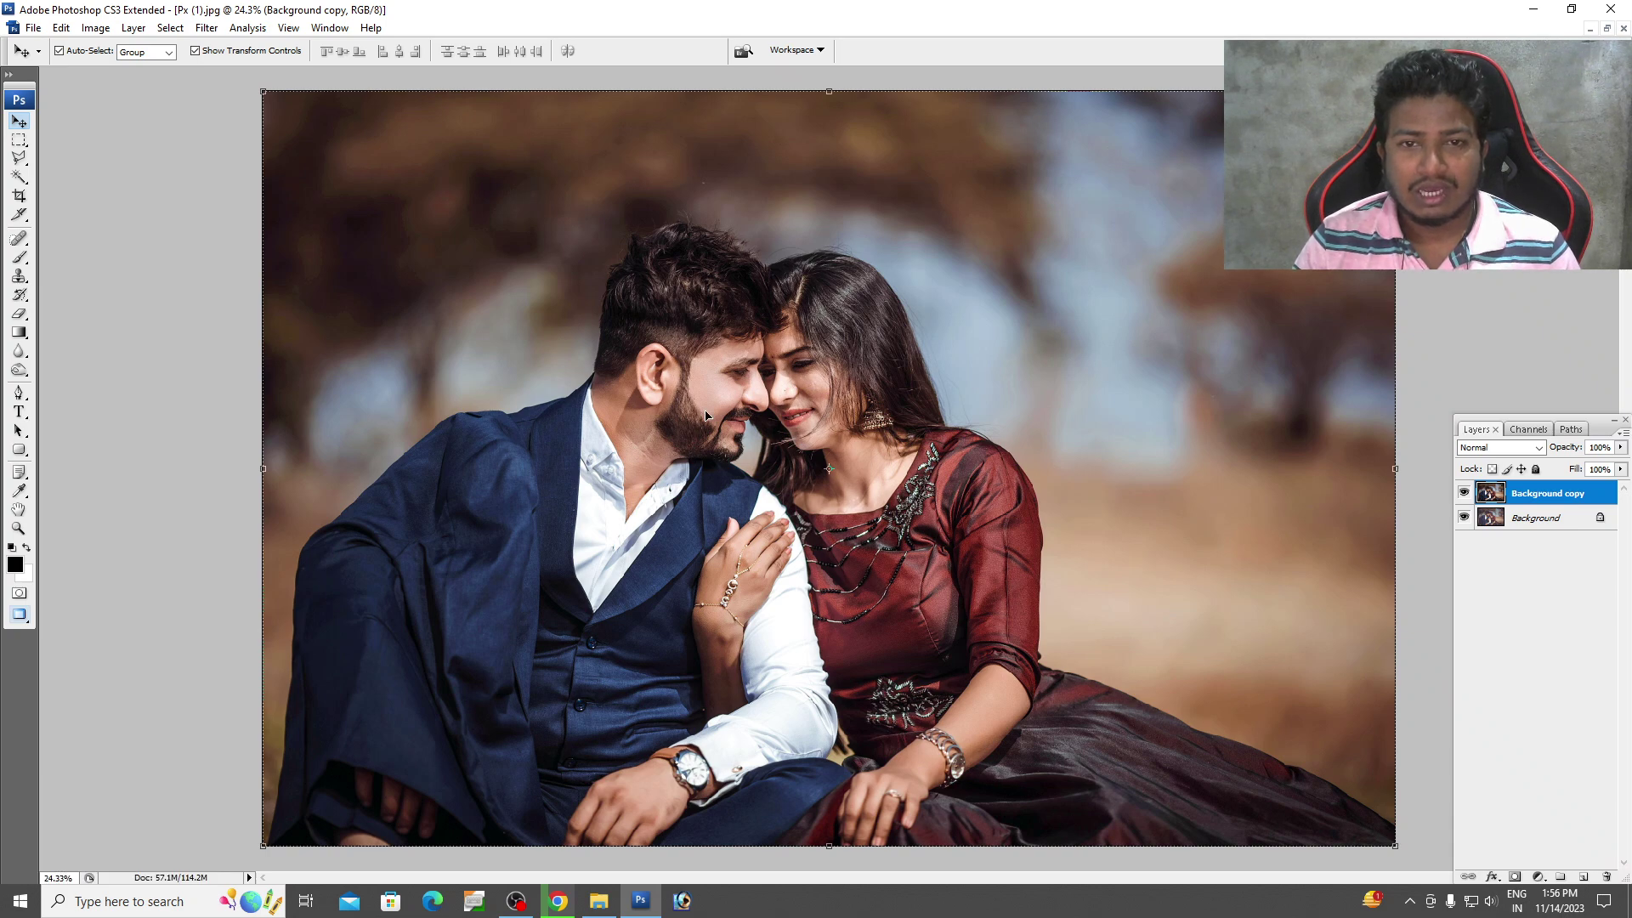
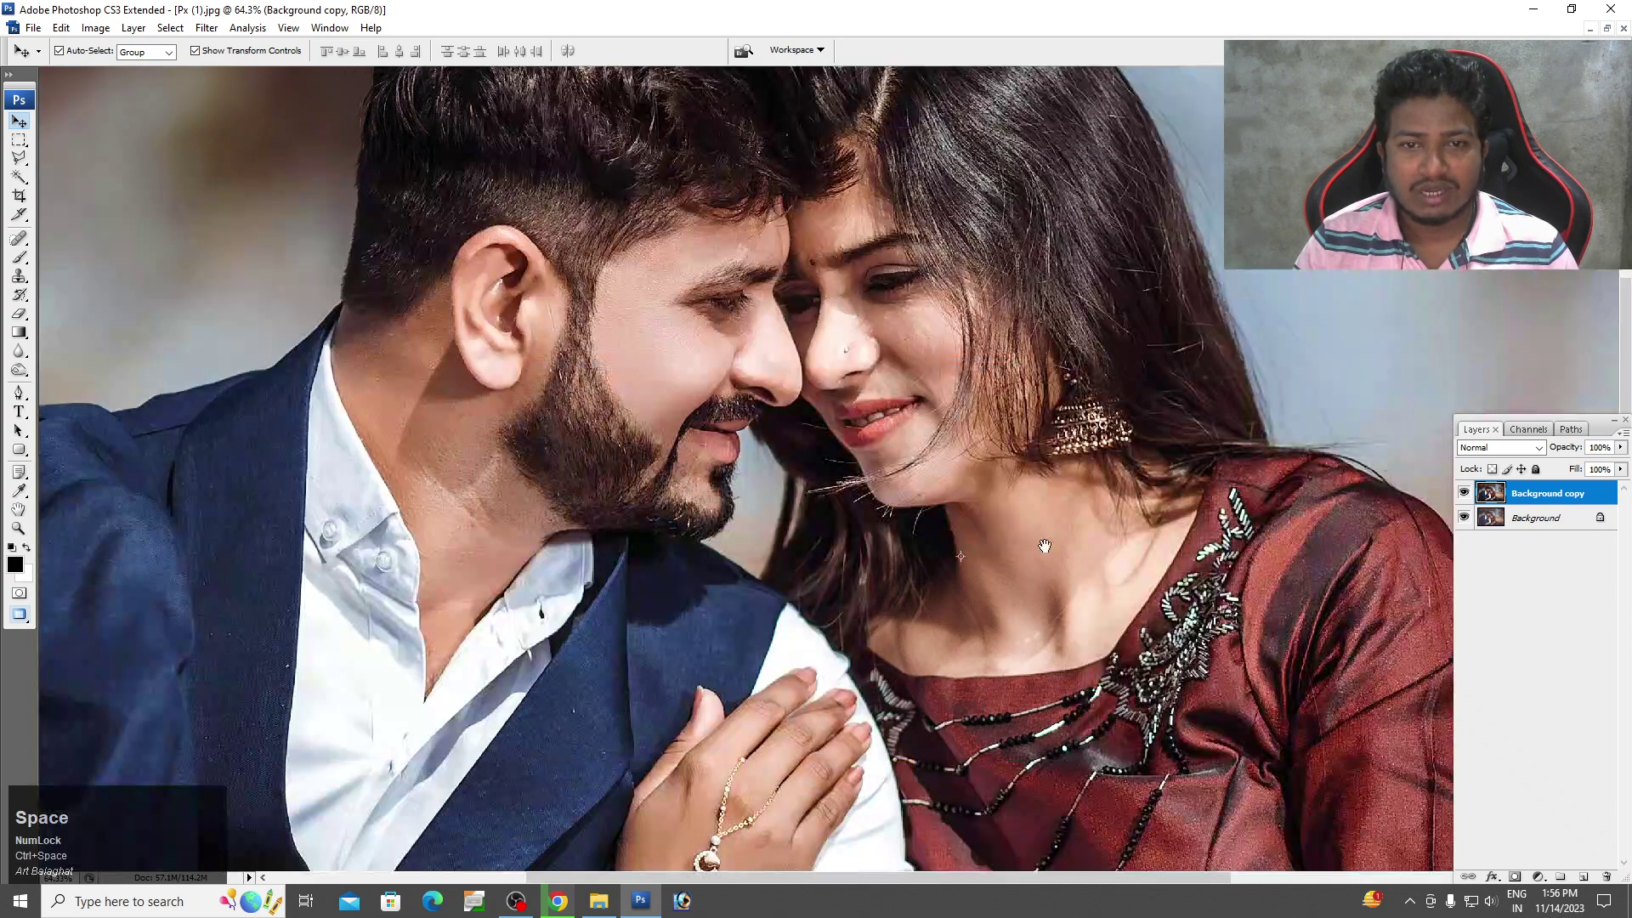
Zoom in to inspect the couple's faces, then fit the whole photo back on screen.
{"action": "key", "text": "space"}
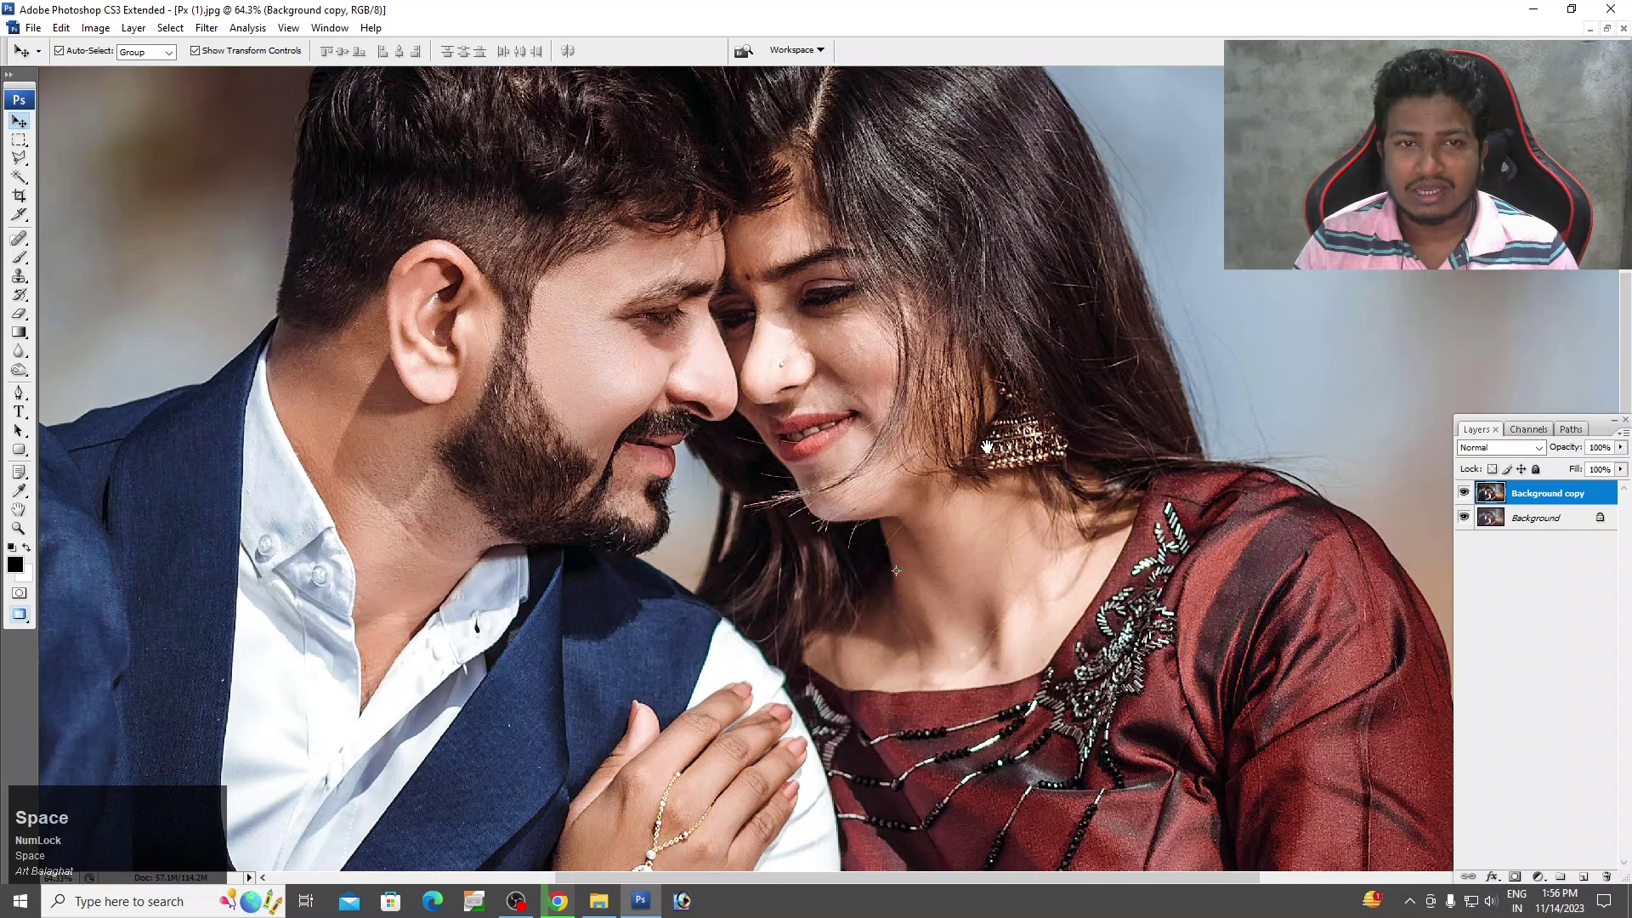
{"action": "key", "text": "space"}
{"action": "key", "text": "space"}
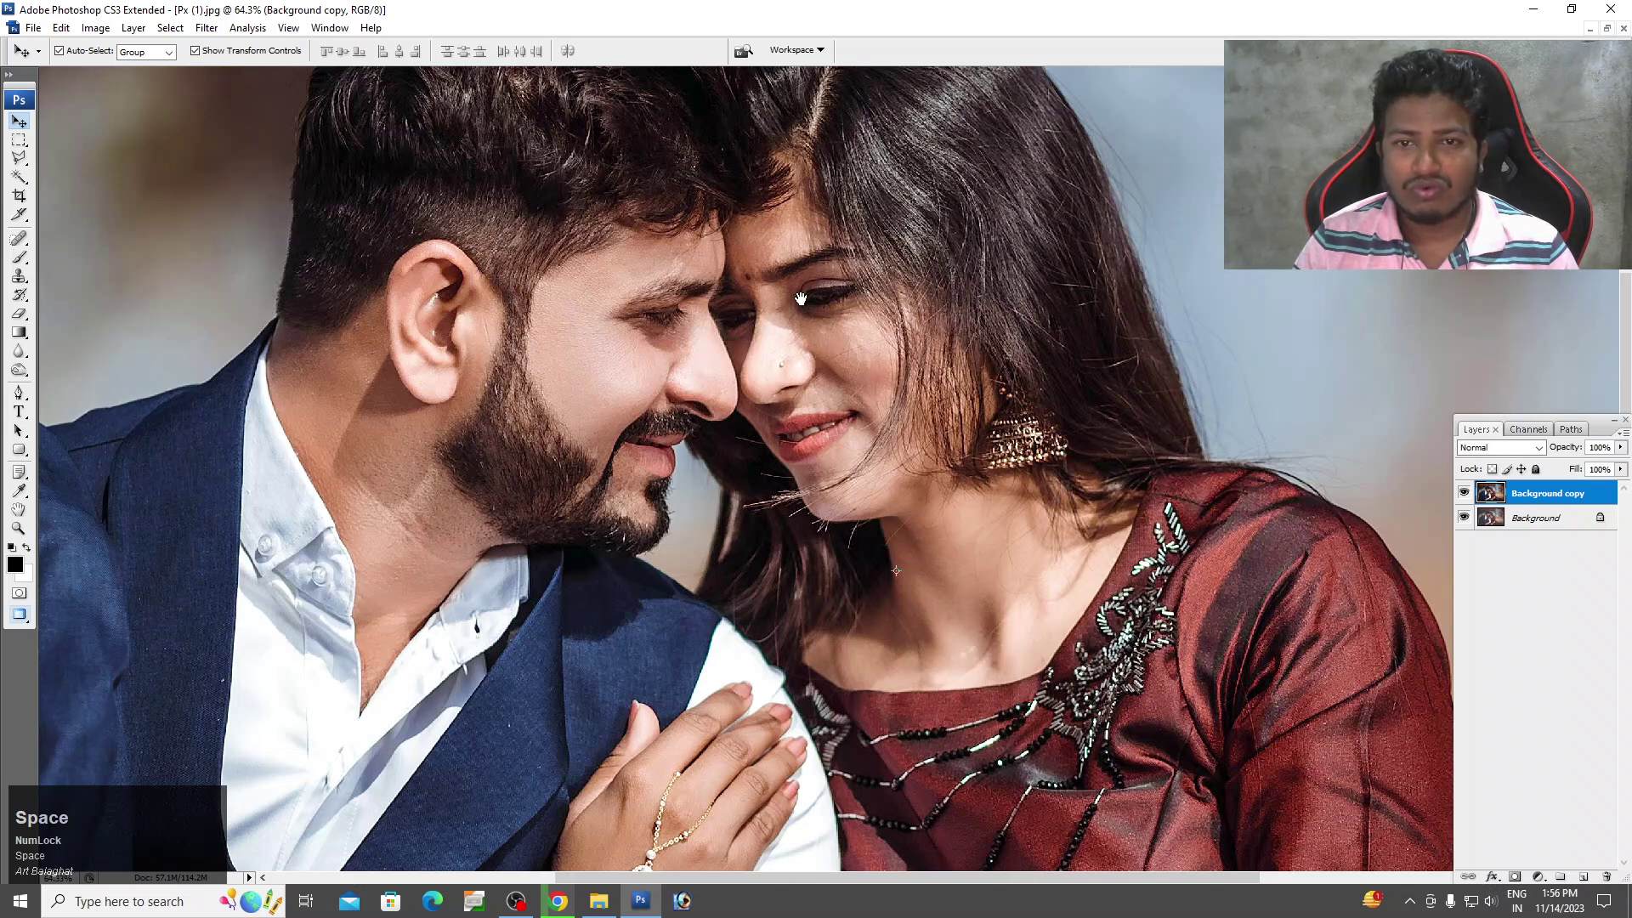
{"action": "key", "text": "space"}
{"action": "left_click", "coordinate": [904, 353]}
{"action": "key", "text": "space"}
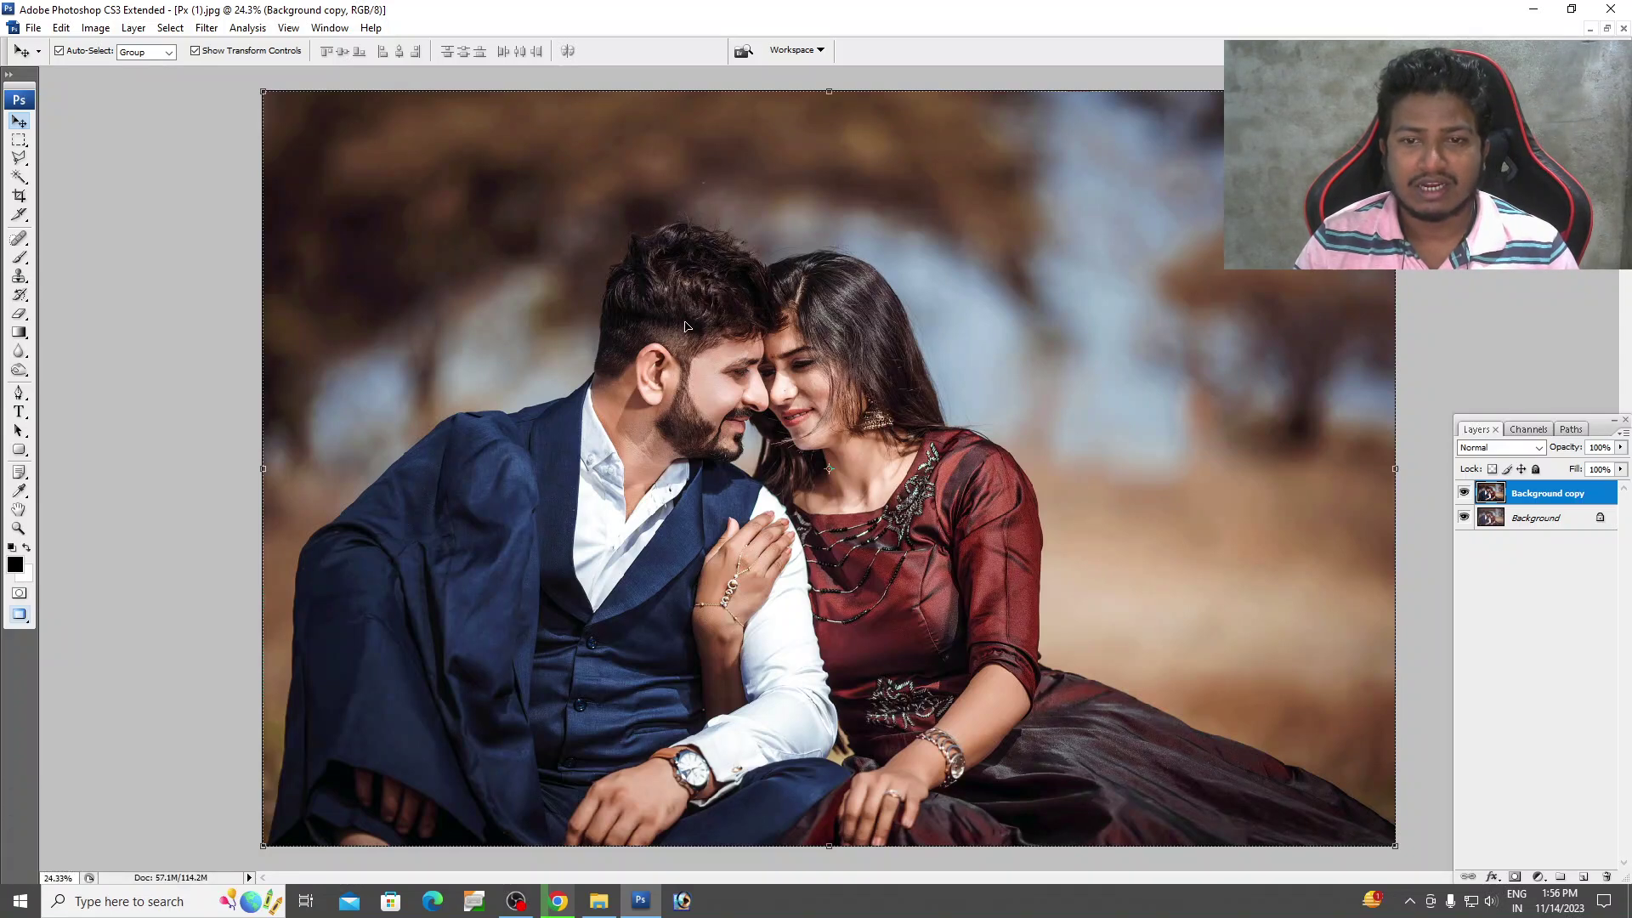
Shift the midtones toward blue with Color Balance levels +2, +2, +4.
{"action": "left_click_drag", "start_coordinate": [110, 40], "coordinate": [656, 570]}
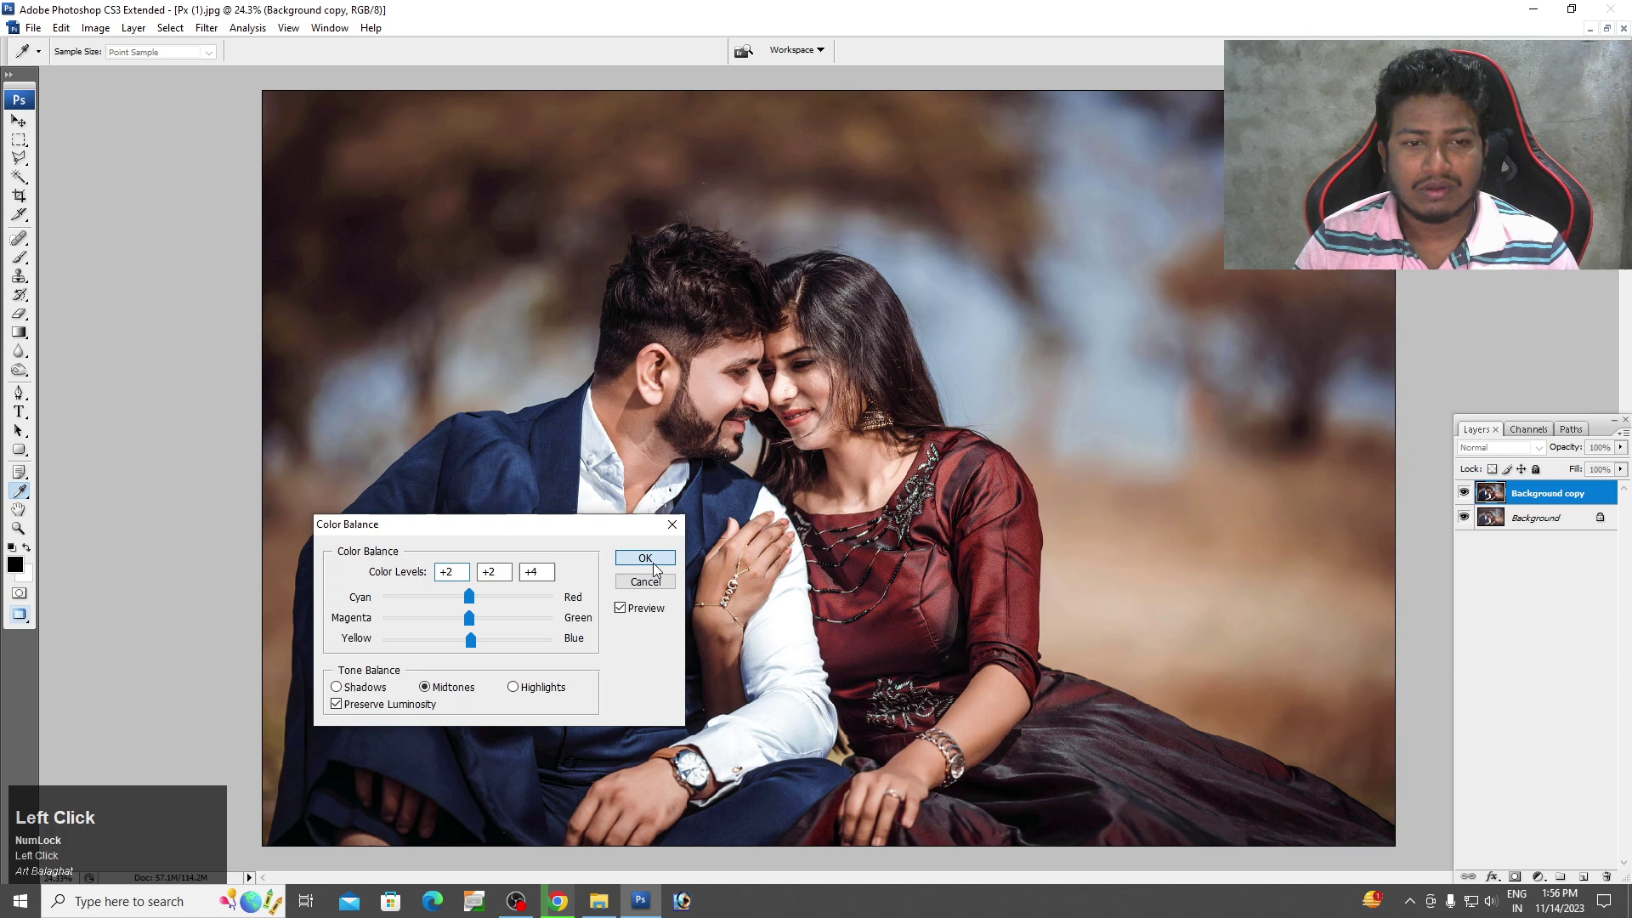
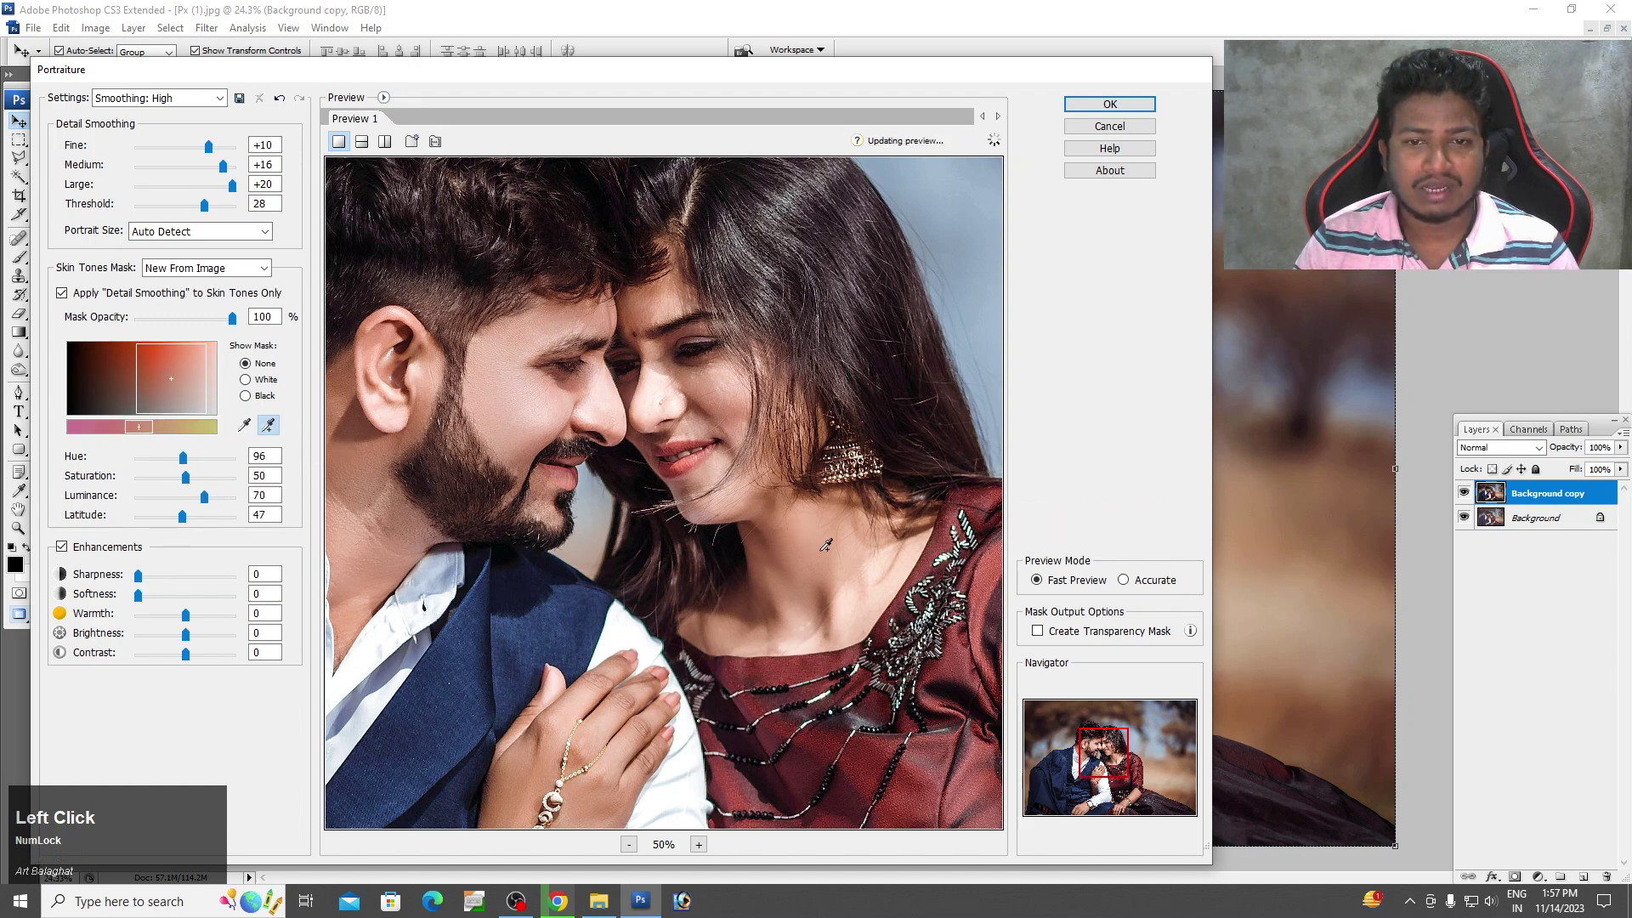
Confirm the Portraiture skin smoothing, fade it at 100% opacity and inspect the faces.
{"action": "left_click", "coordinate": [1120, 121]}
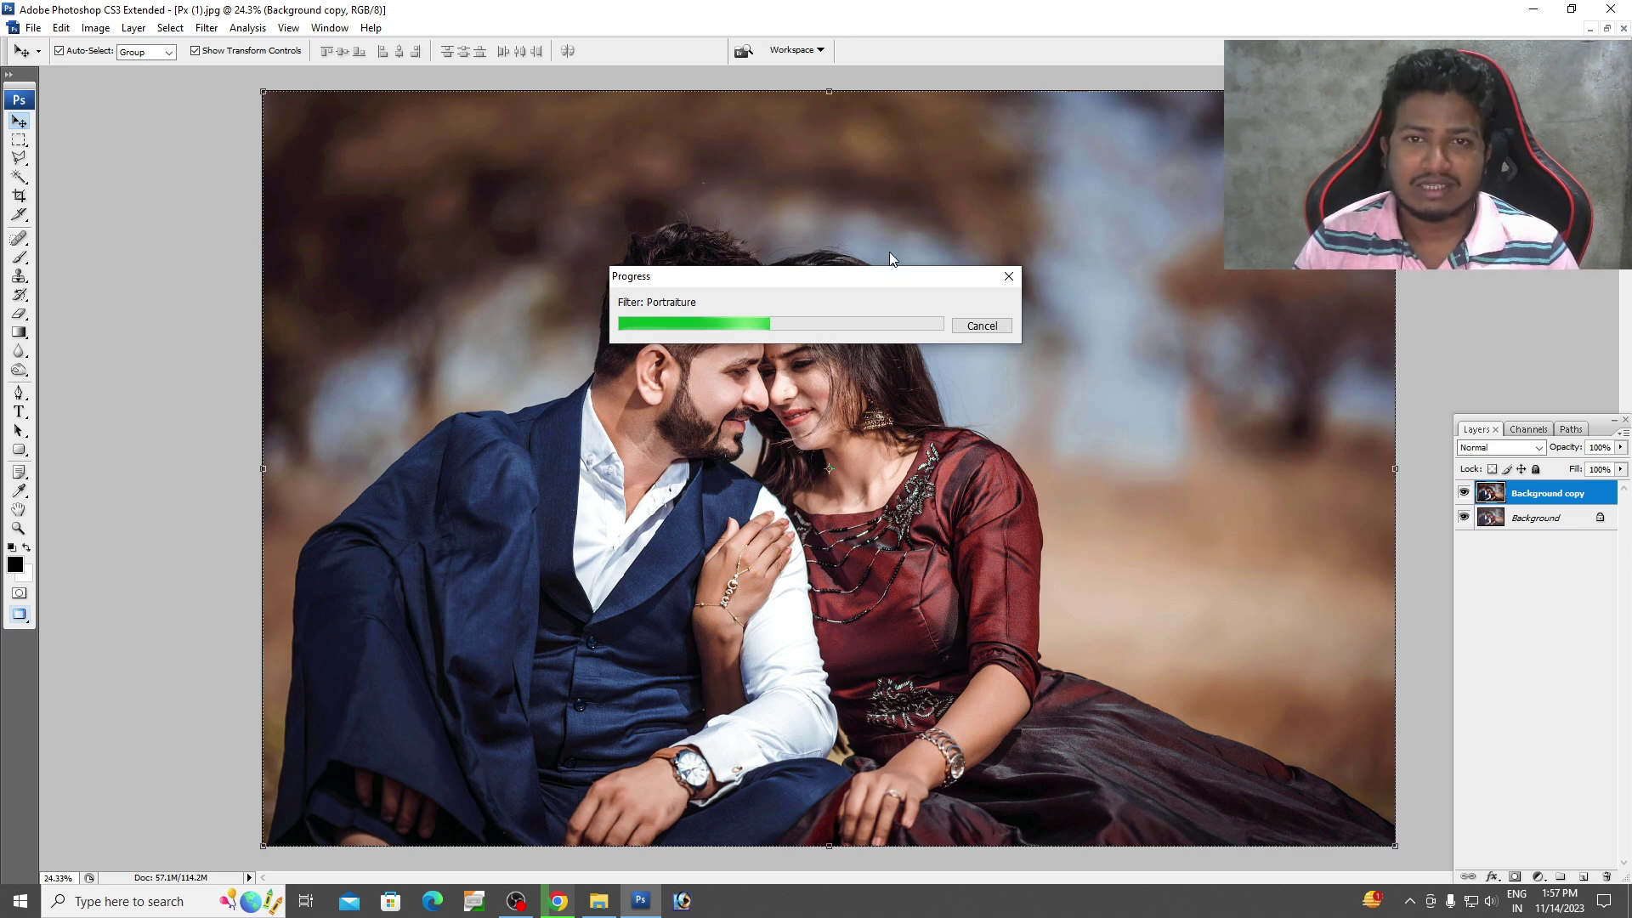
{"action": "left_click", "coordinate": [858, 292]}
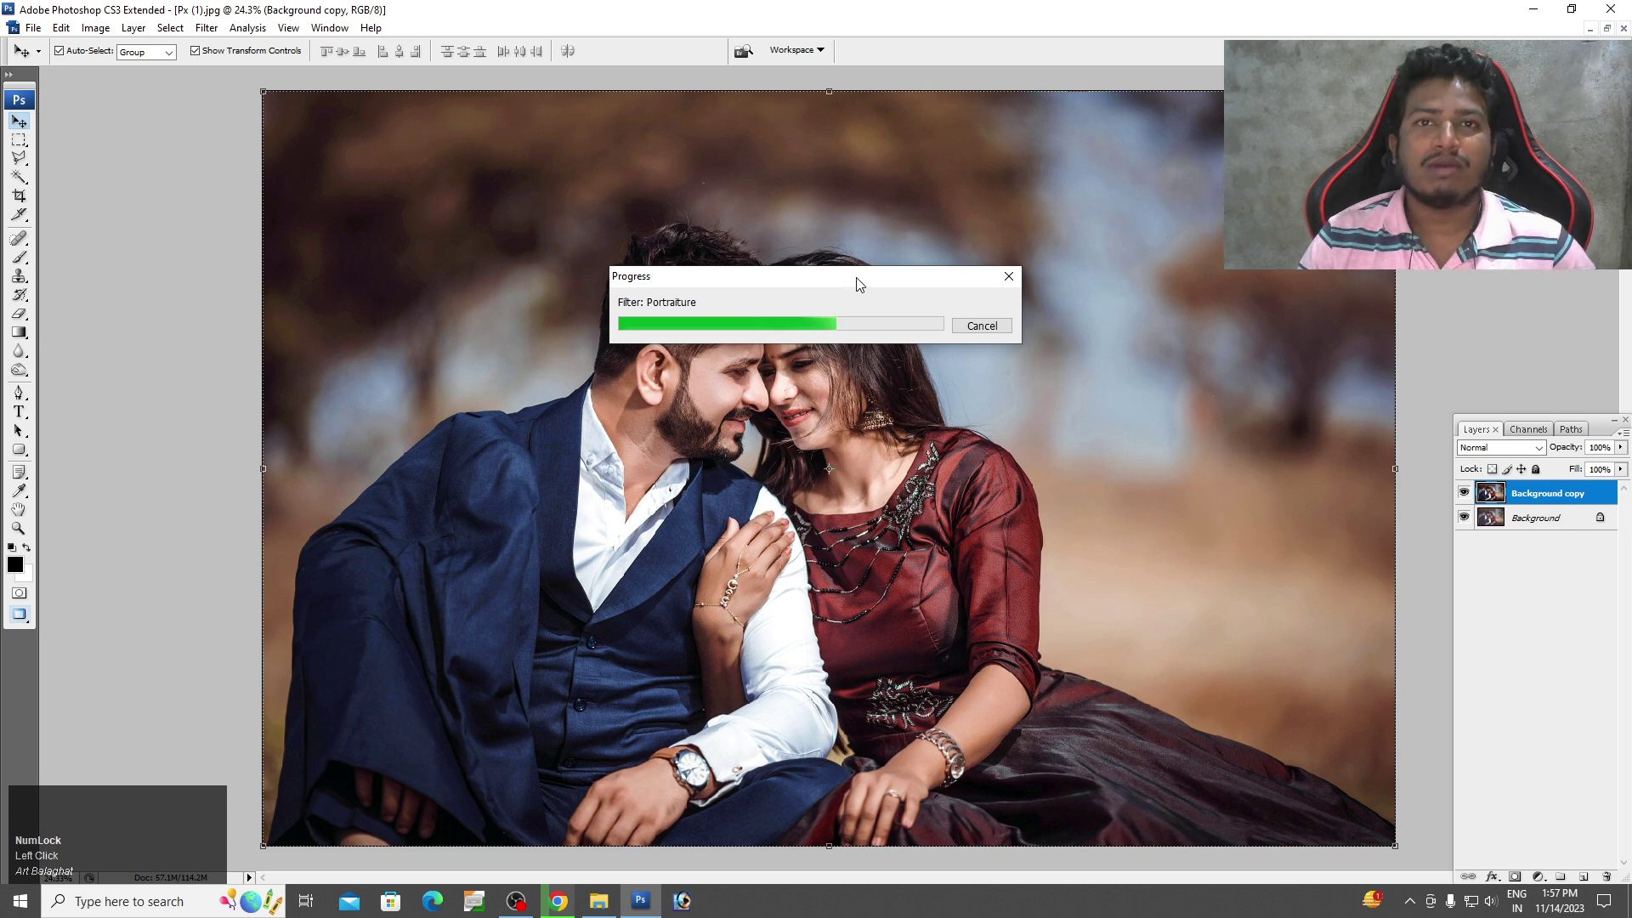
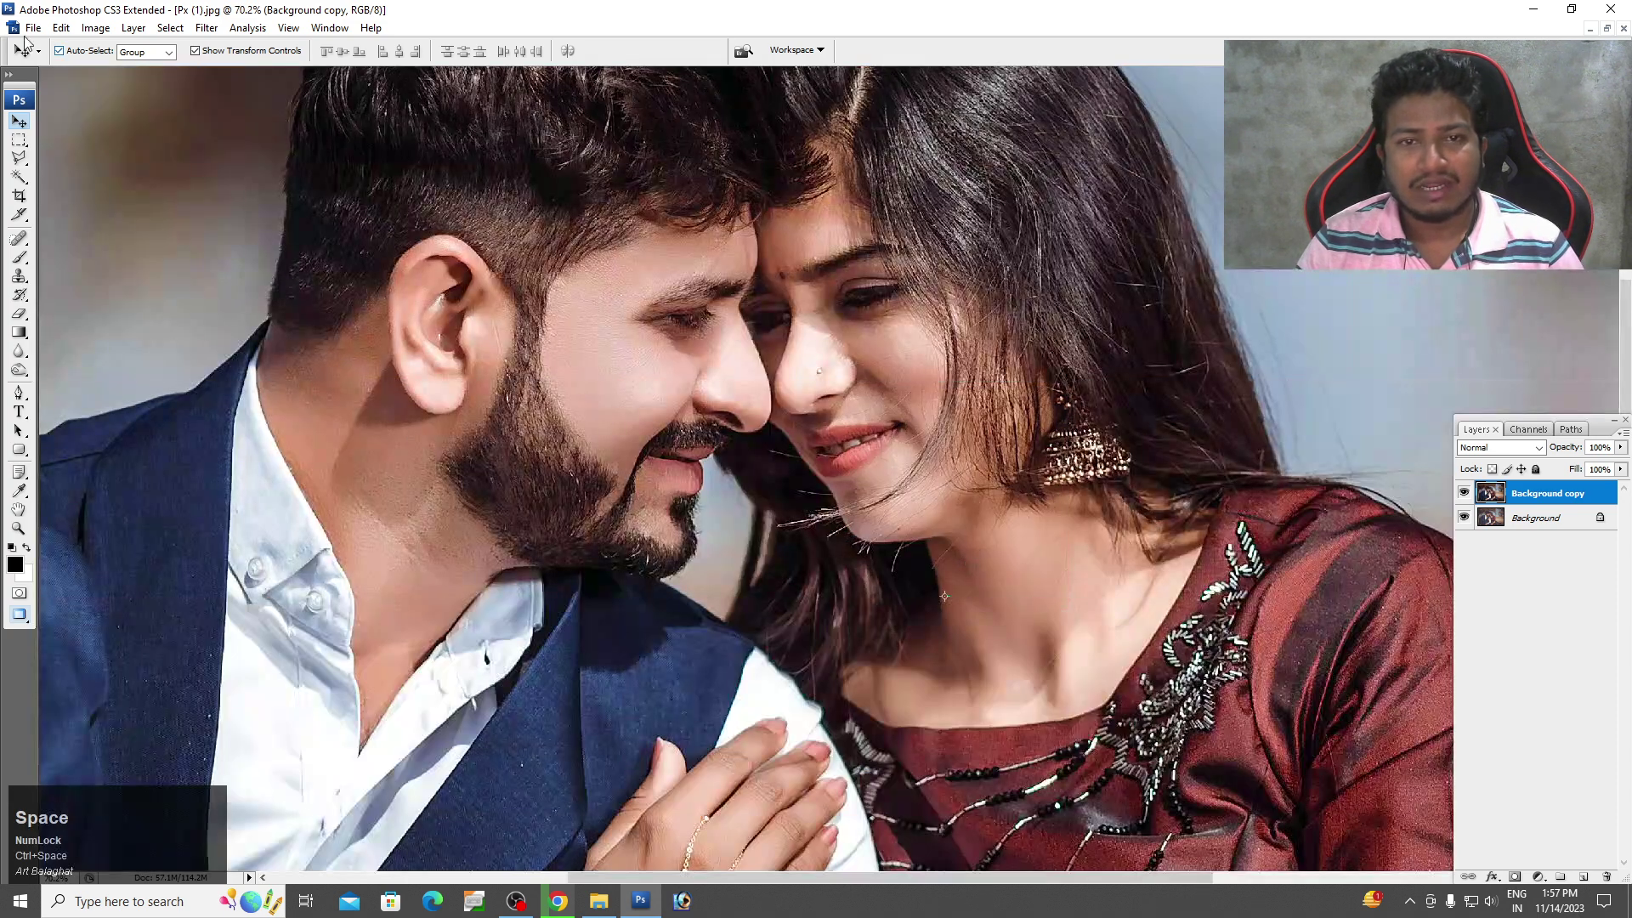
{"action": "left_click_drag", "start_coordinate": [60, 34], "coordinate": [362, 515]}
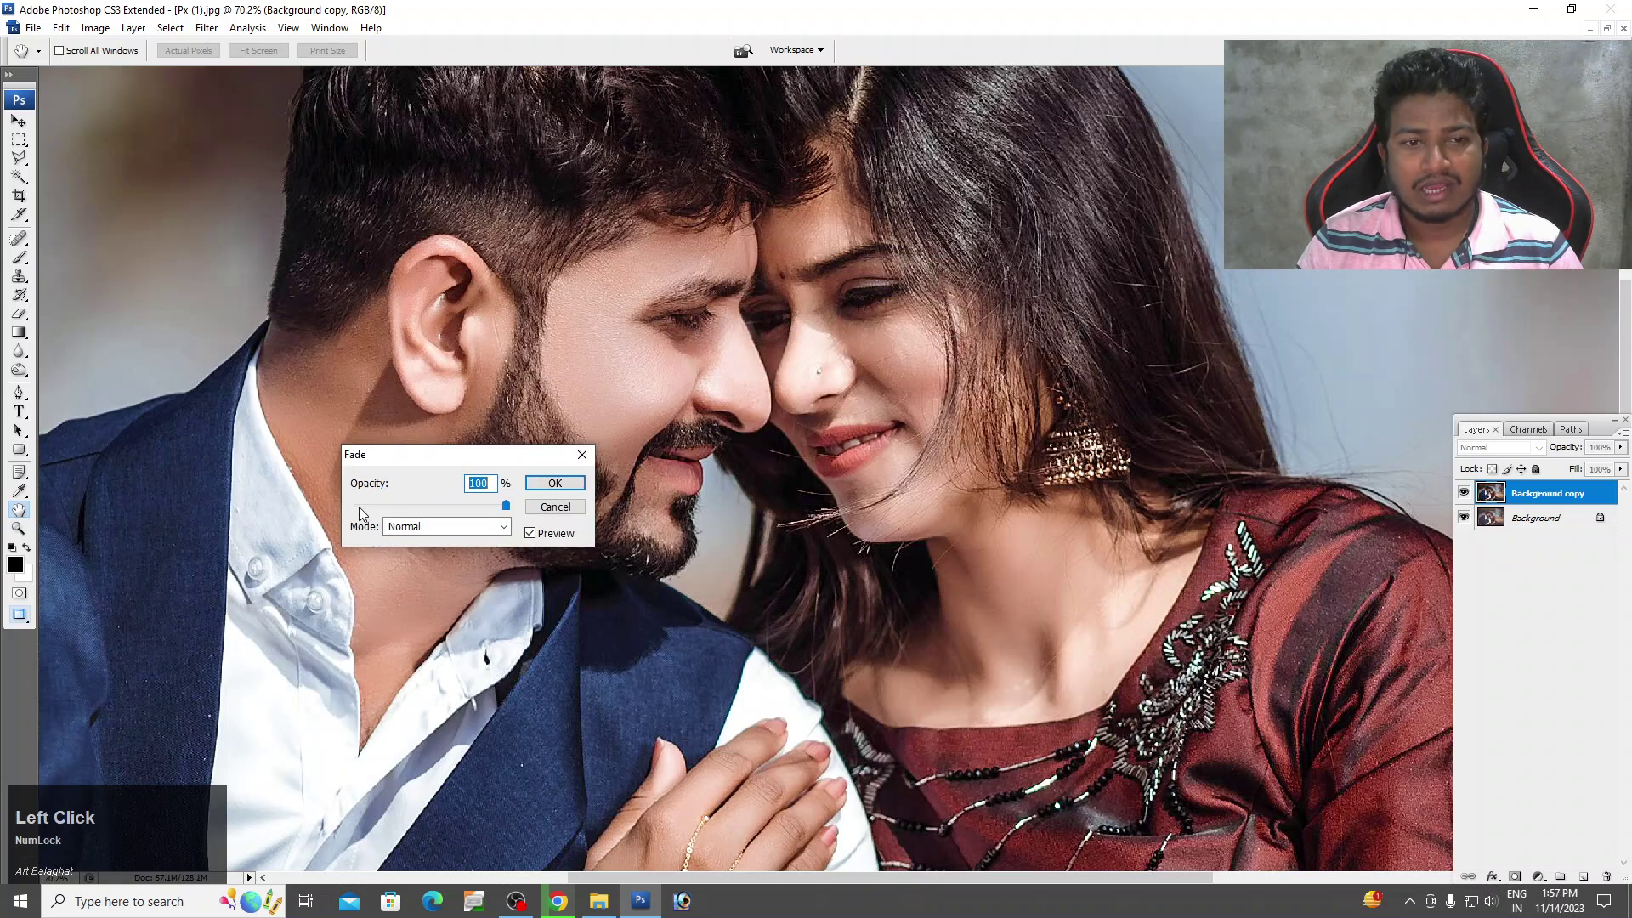
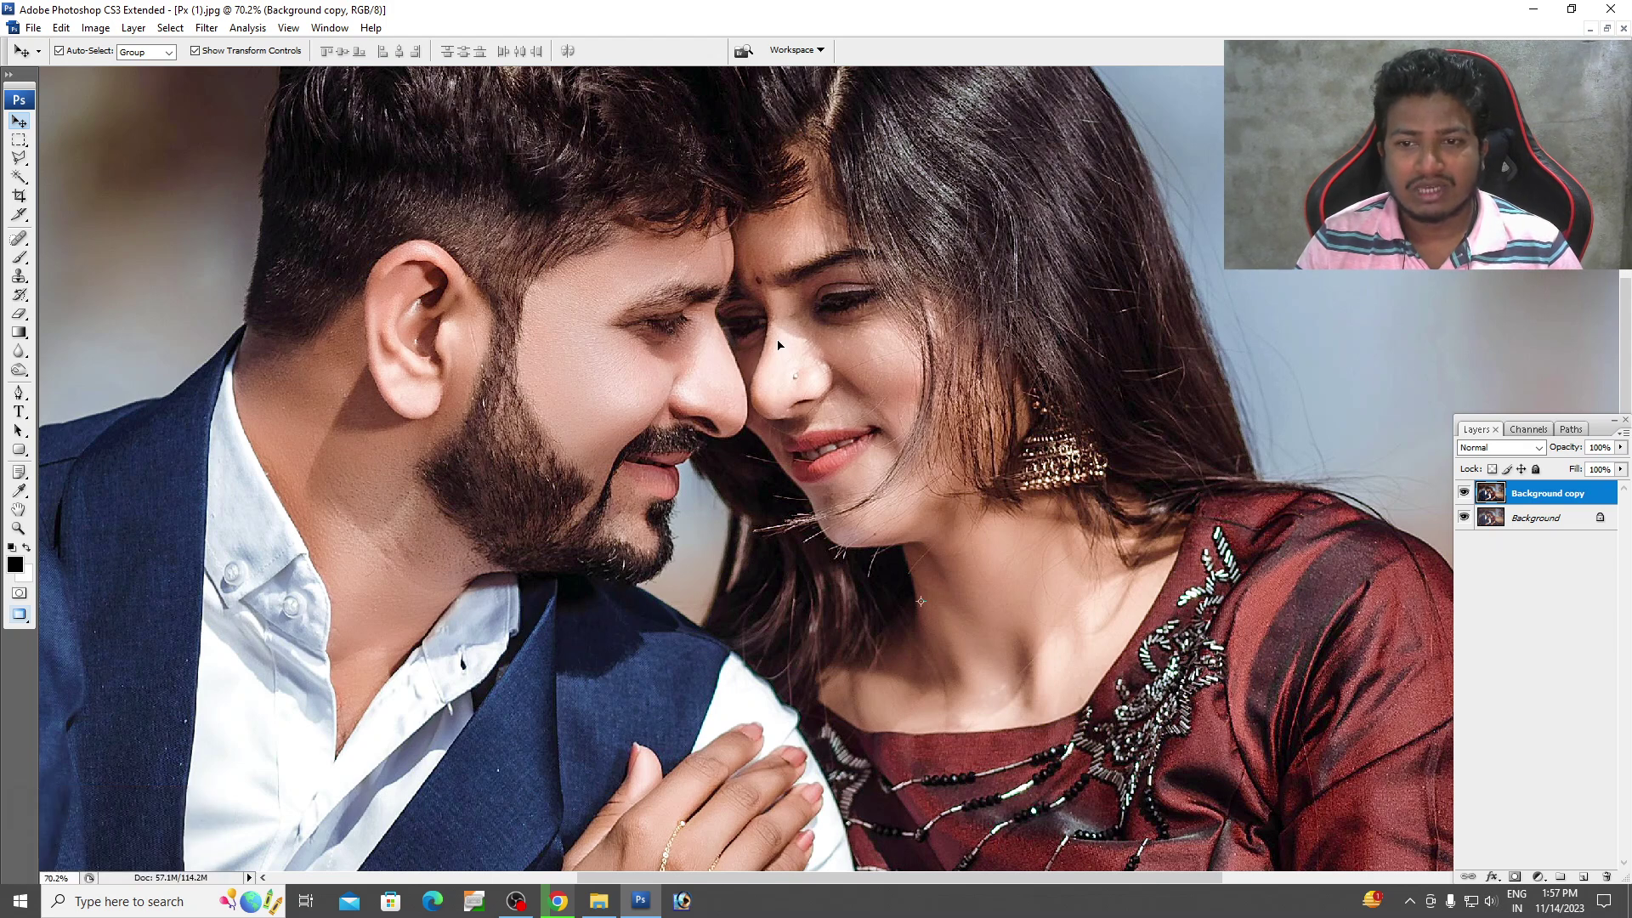
{"action": "key", "text": "space"}
{"action": "right_click", "coordinate": [806, 307]}
{"action": "left_click", "coordinate": [816, 335]}
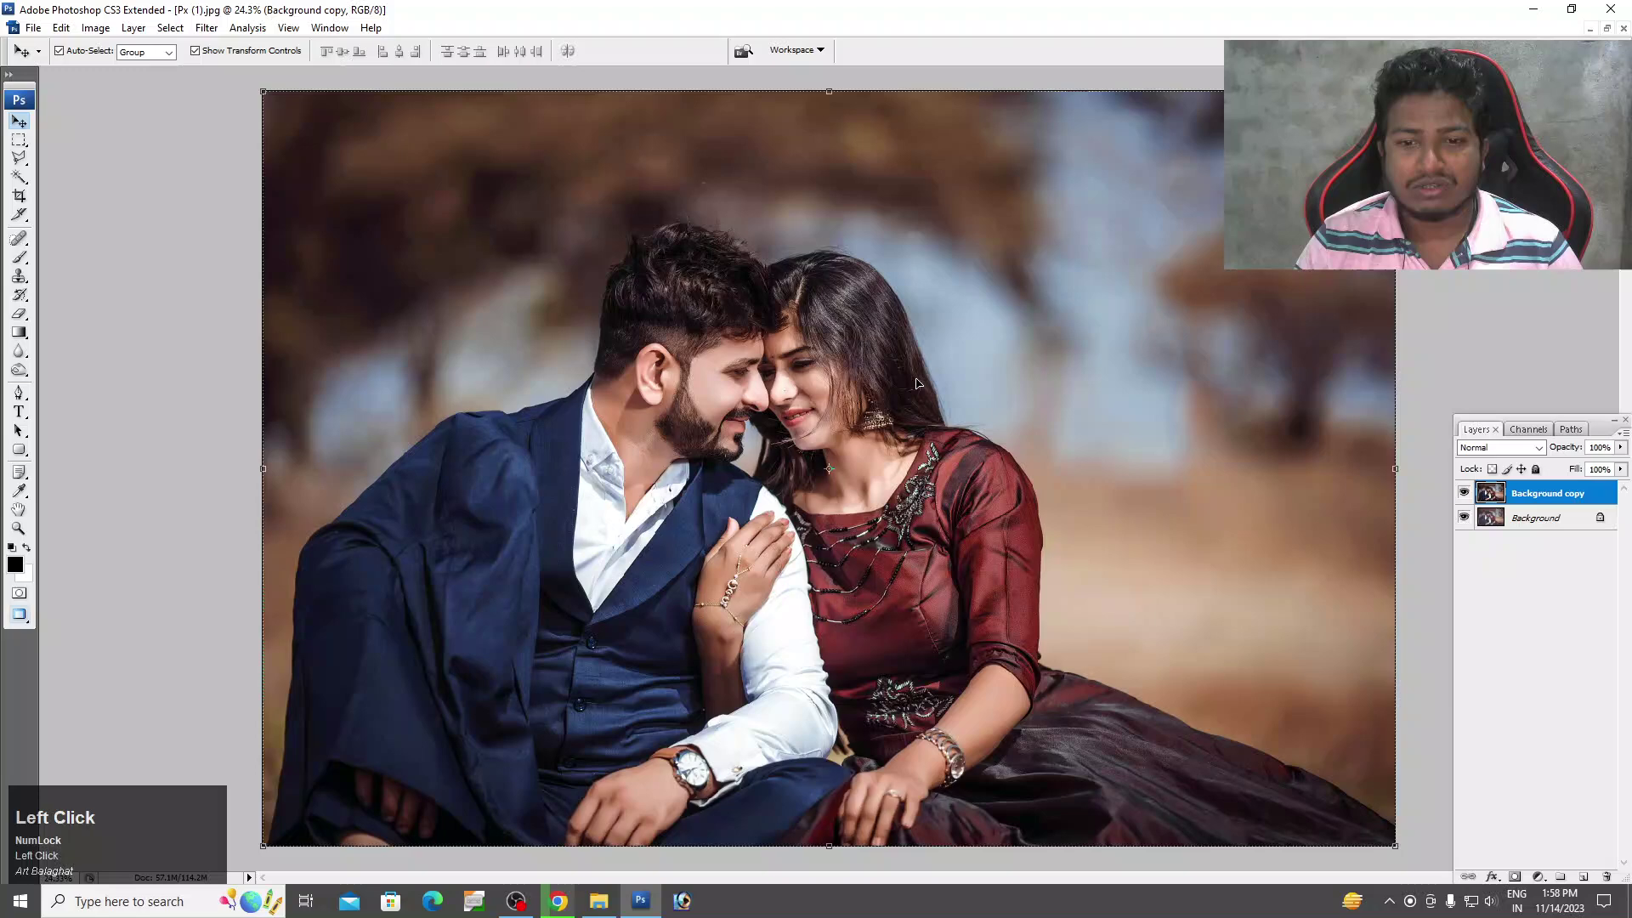
{"action": "key", "text": "ctrl+space"}
{"action": "key", "text": "ctrl+space"}
{"action": "key", "text": "ctrl+space"}
{"action": "left_click", "coordinate": [1357, 336]}
{"action": "key", "text": "space"}
{"action": "right_click", "coordinate": [1087, 345]}
{"action": "key", "text": "space"}
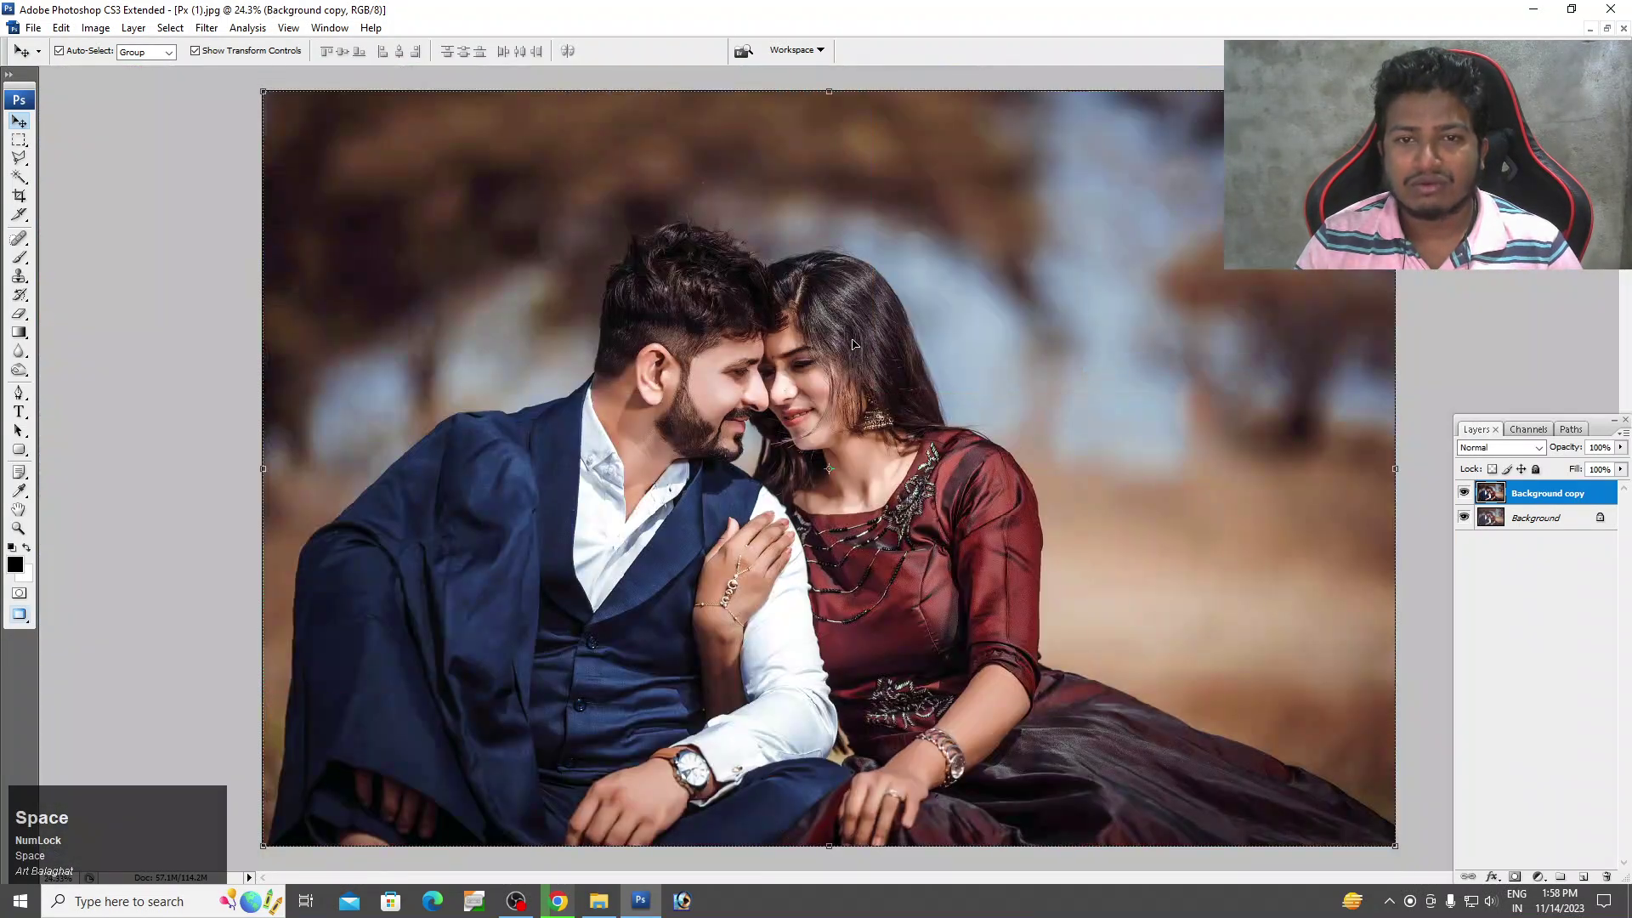
{"action": "left_click_drag", "start_coordinate": [108, 39], "coordinate": [870, 107]}
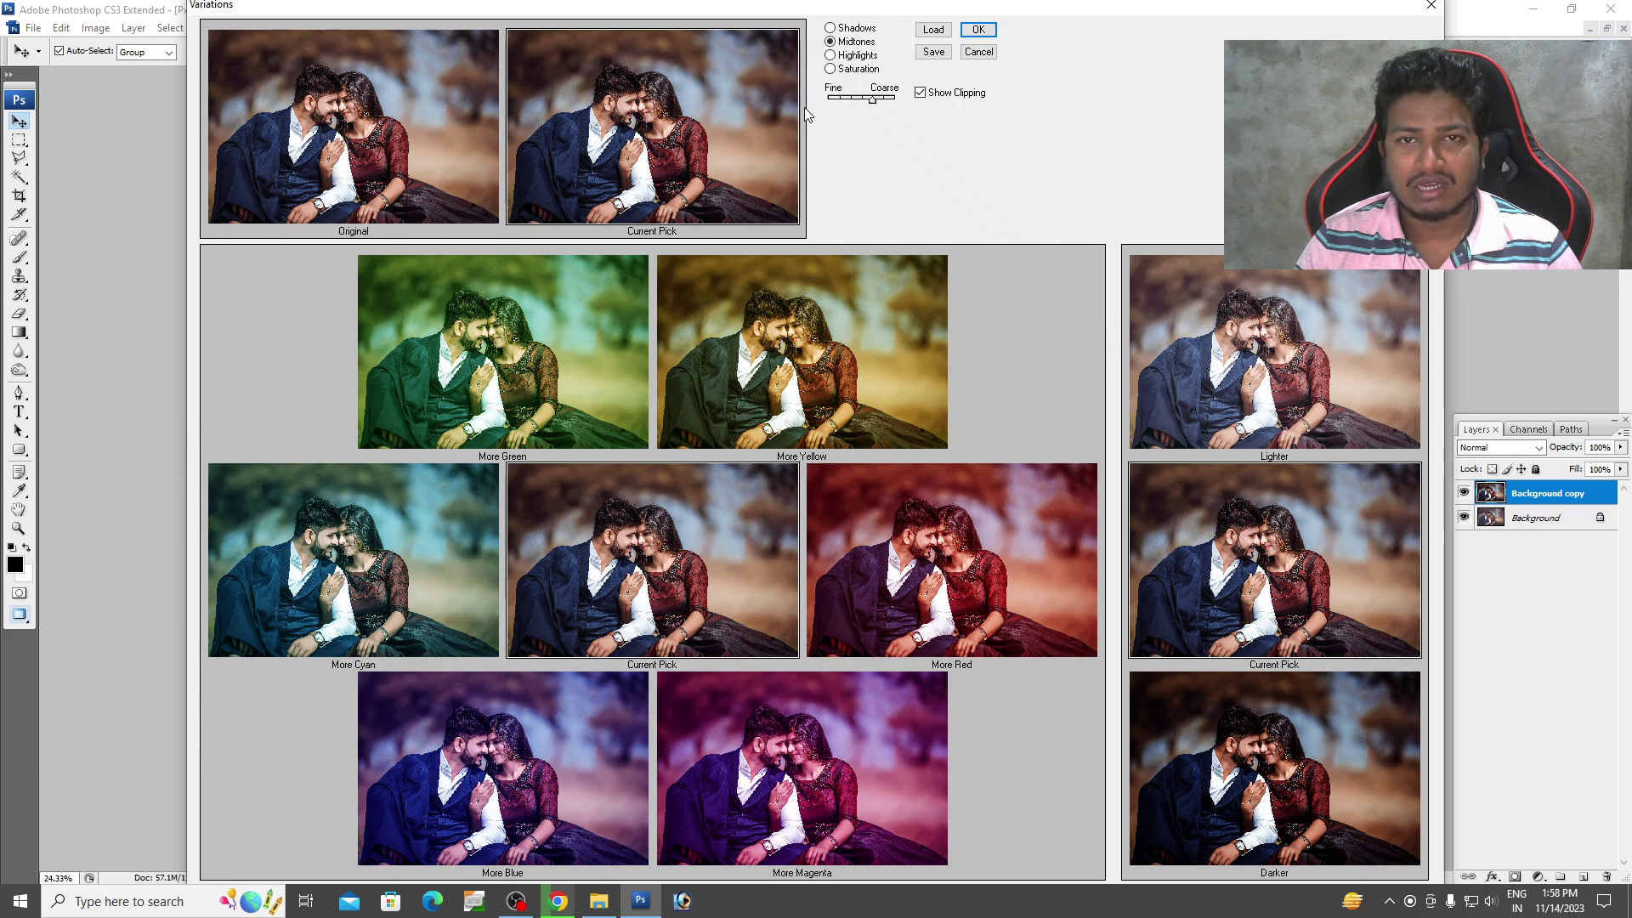
{"action": "left_click", "coordinate": [854, 110]}
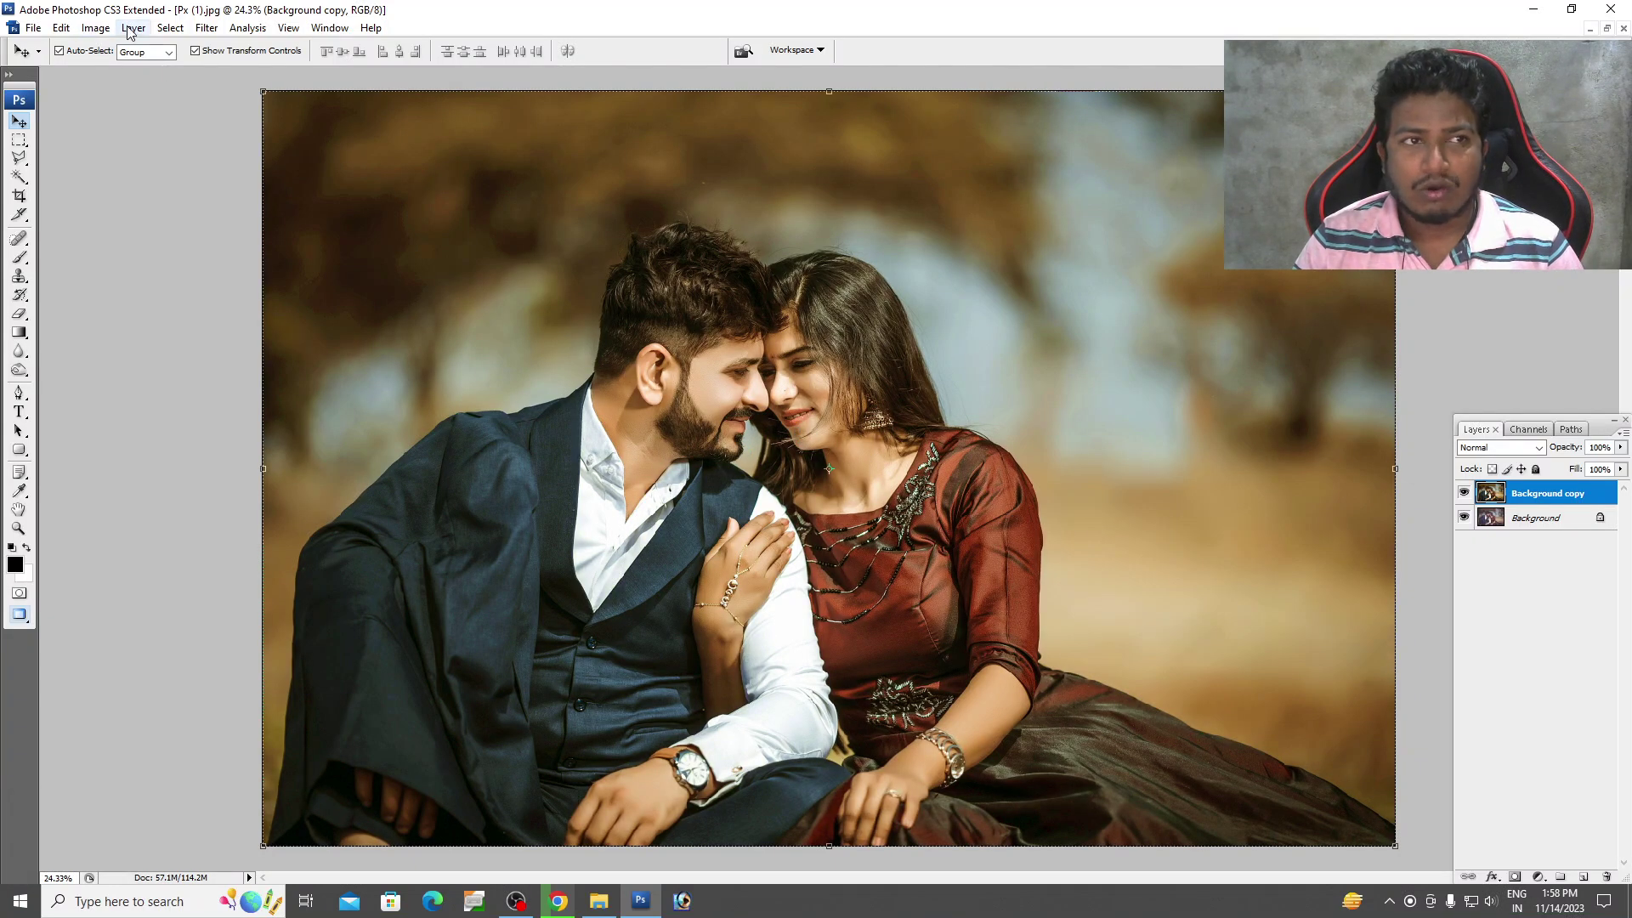
{"action": "left_click", "coordinate": [214, 38]}
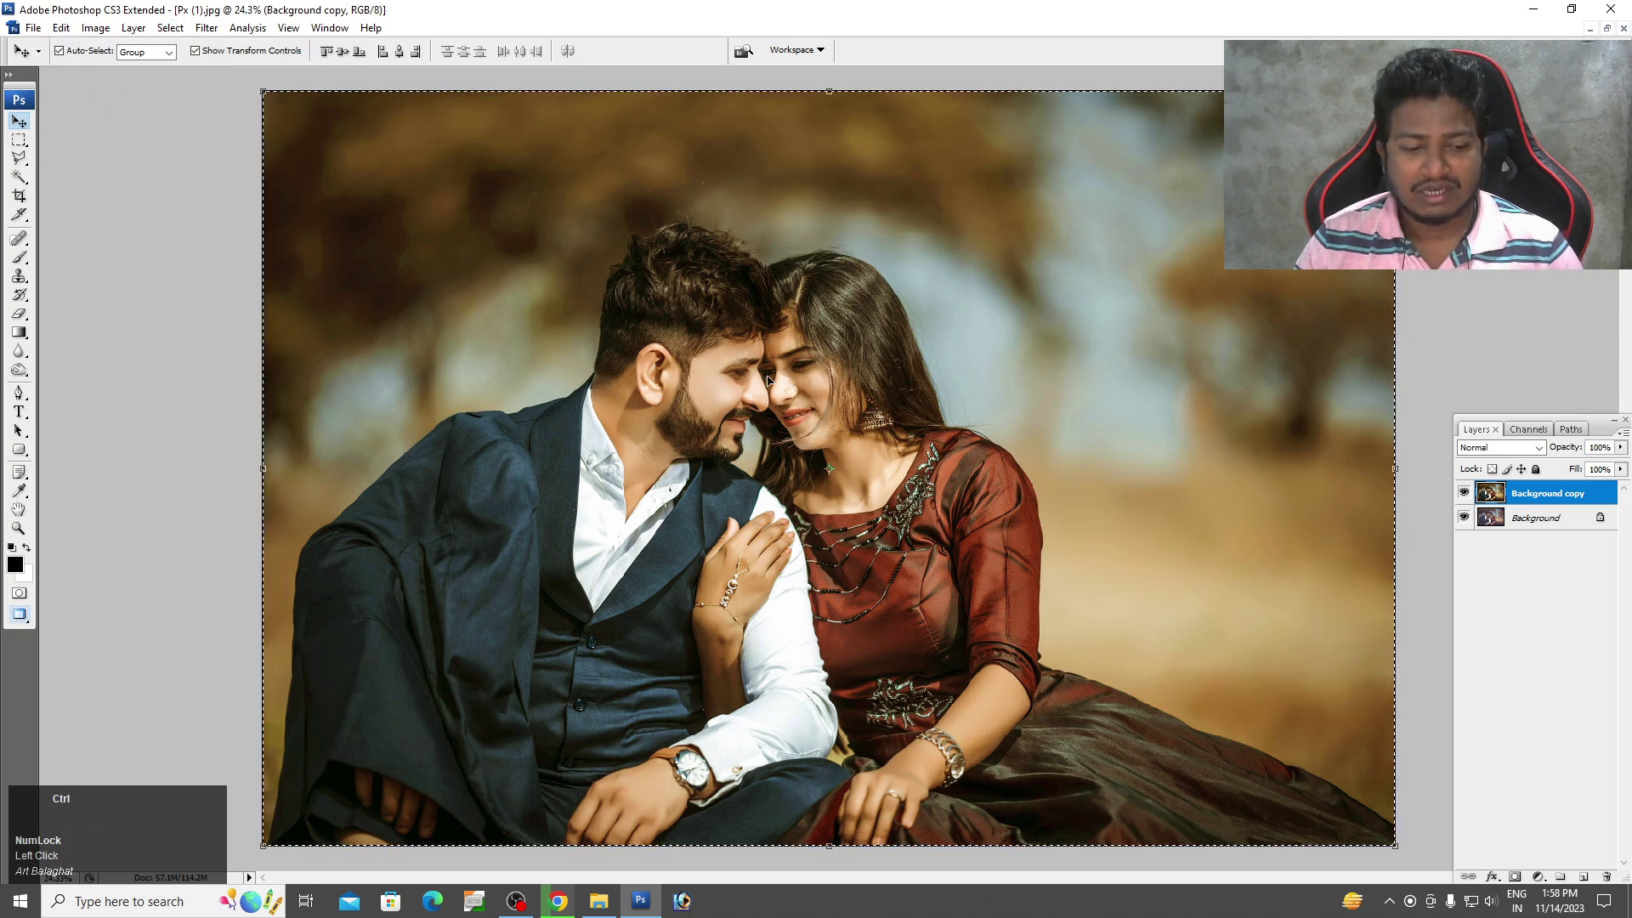
{"action": "key", "text": "ctrl+d"}
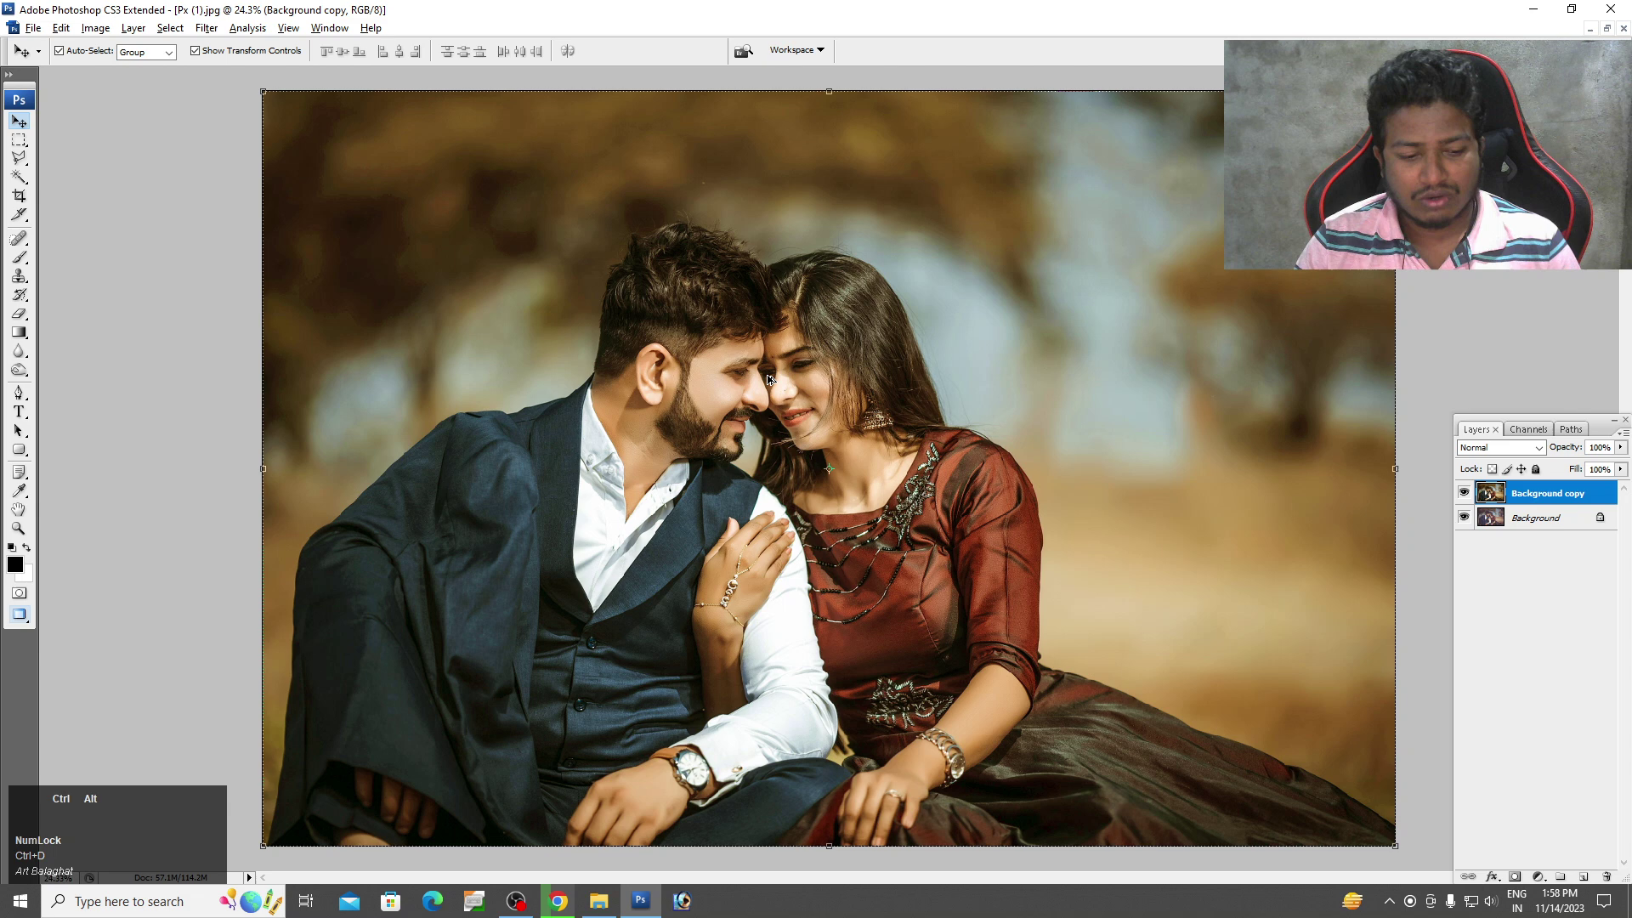
{"action": "key", "text": "ctrl+alt+z"}
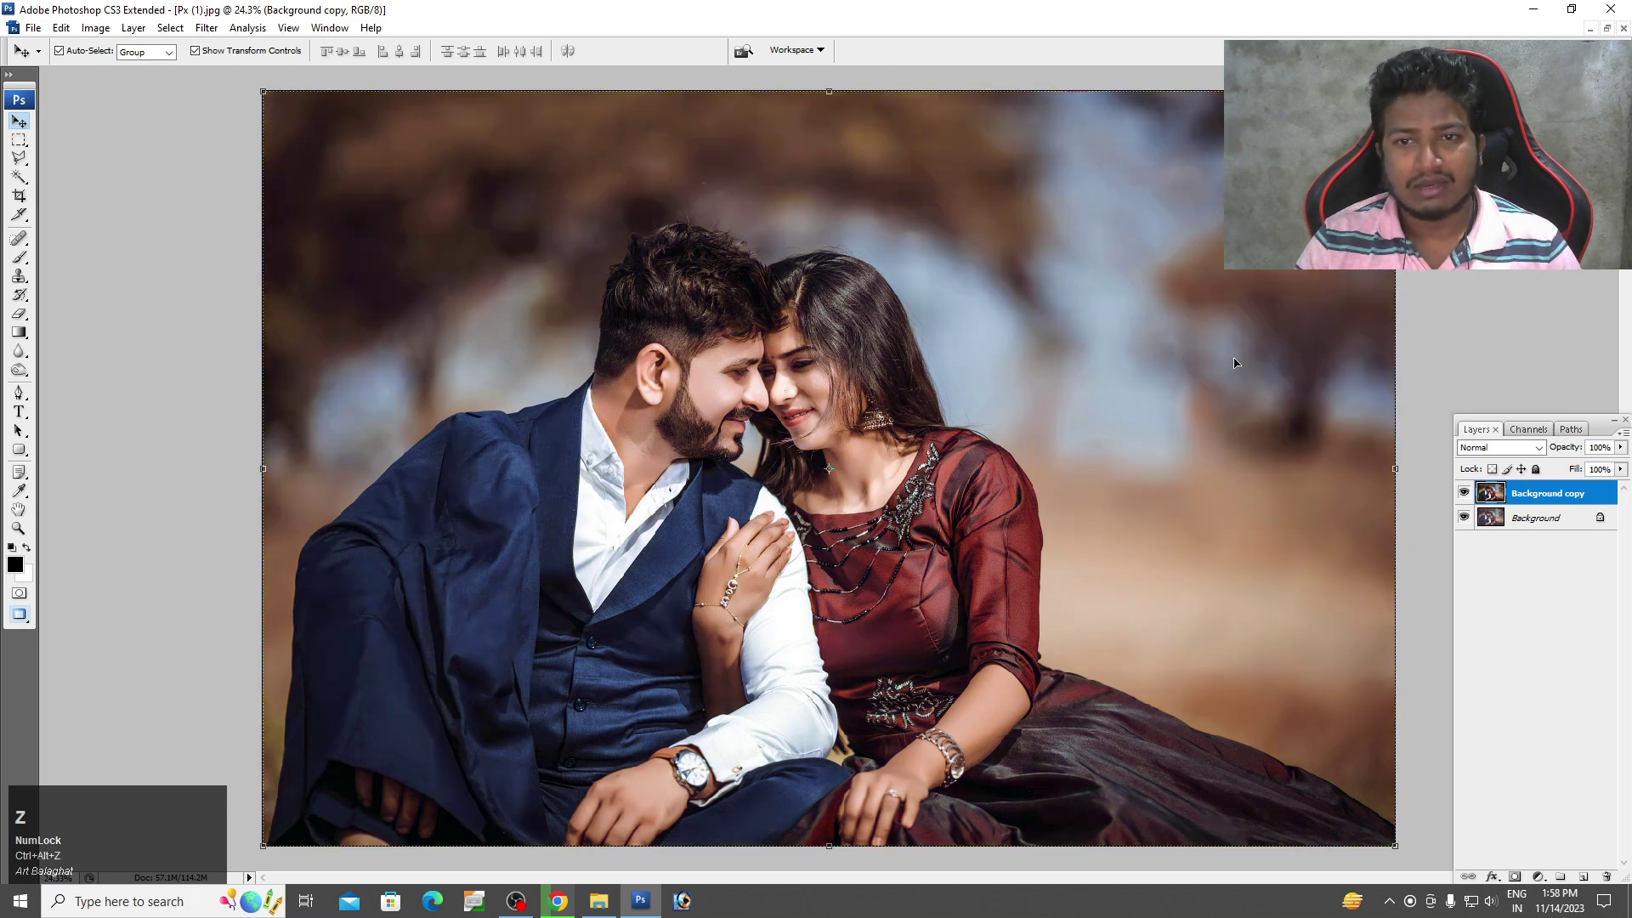
{"action": "left_click", "coordinate": [68, 36]}
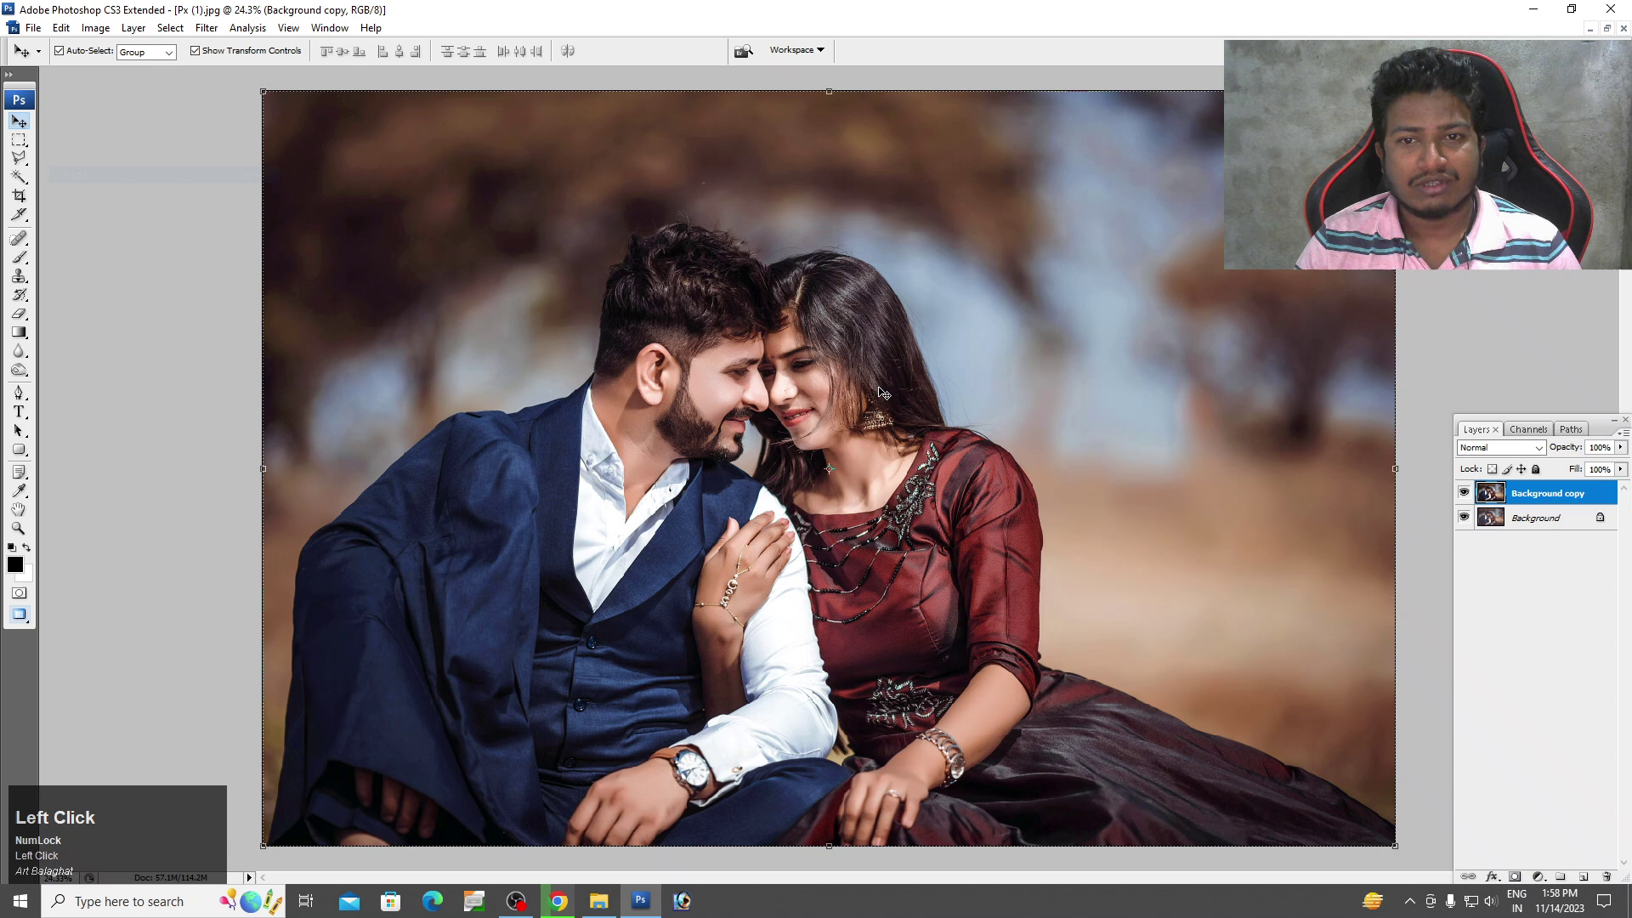
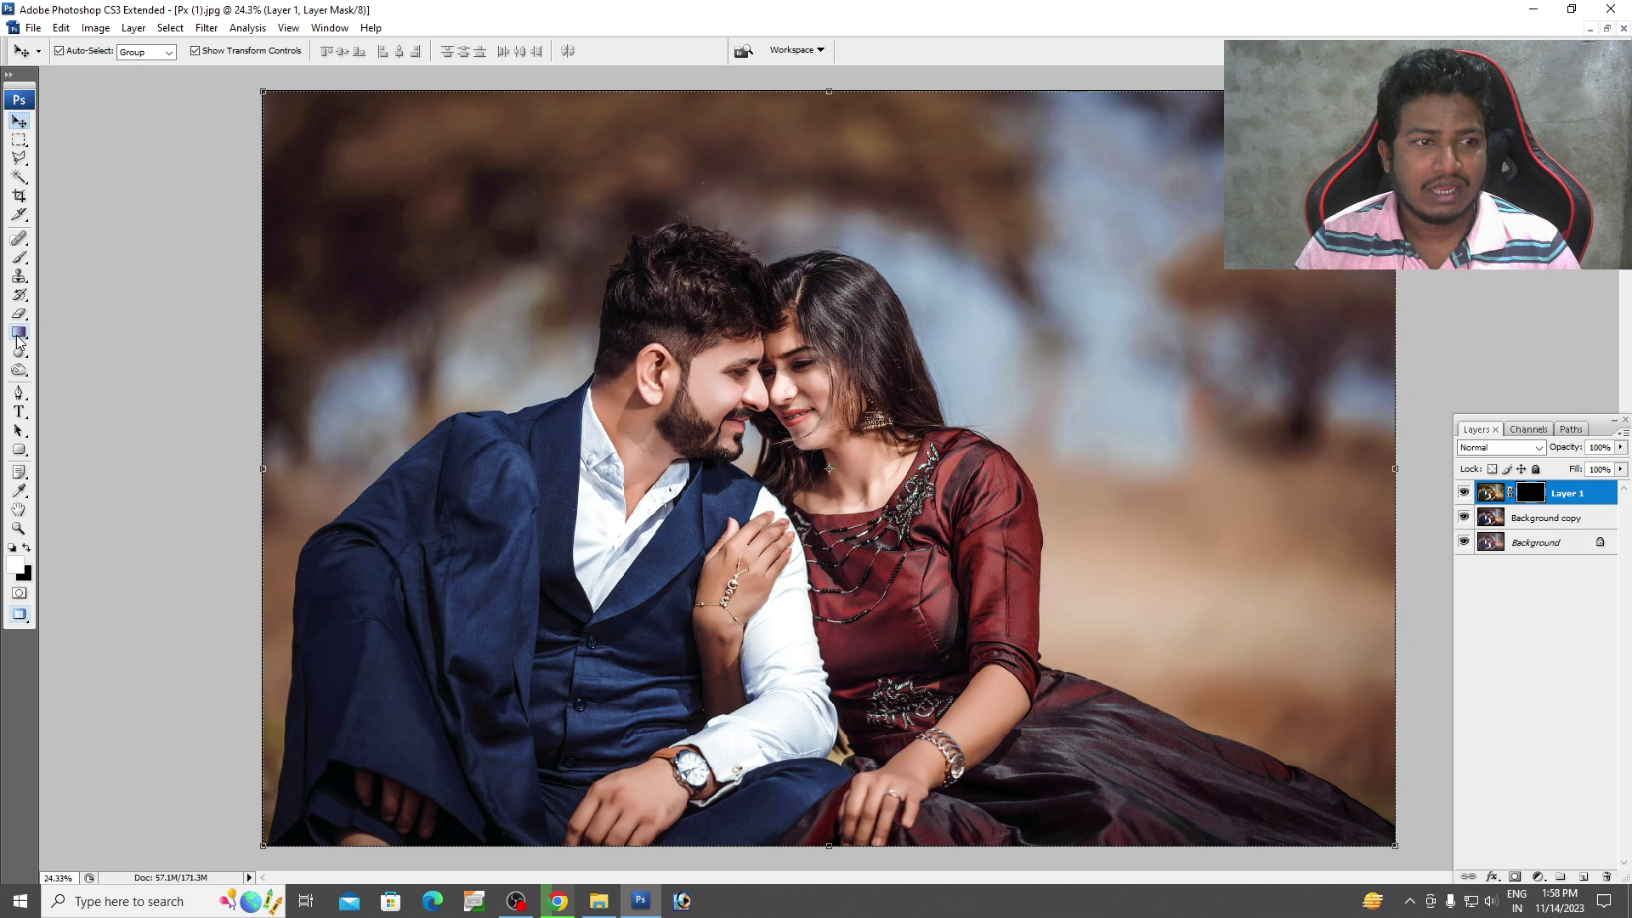
Set up a white Brush to paint the warm tint back in on Layer 1's black mask.
{"action": "right_click", "coordinate": [26, 263]}
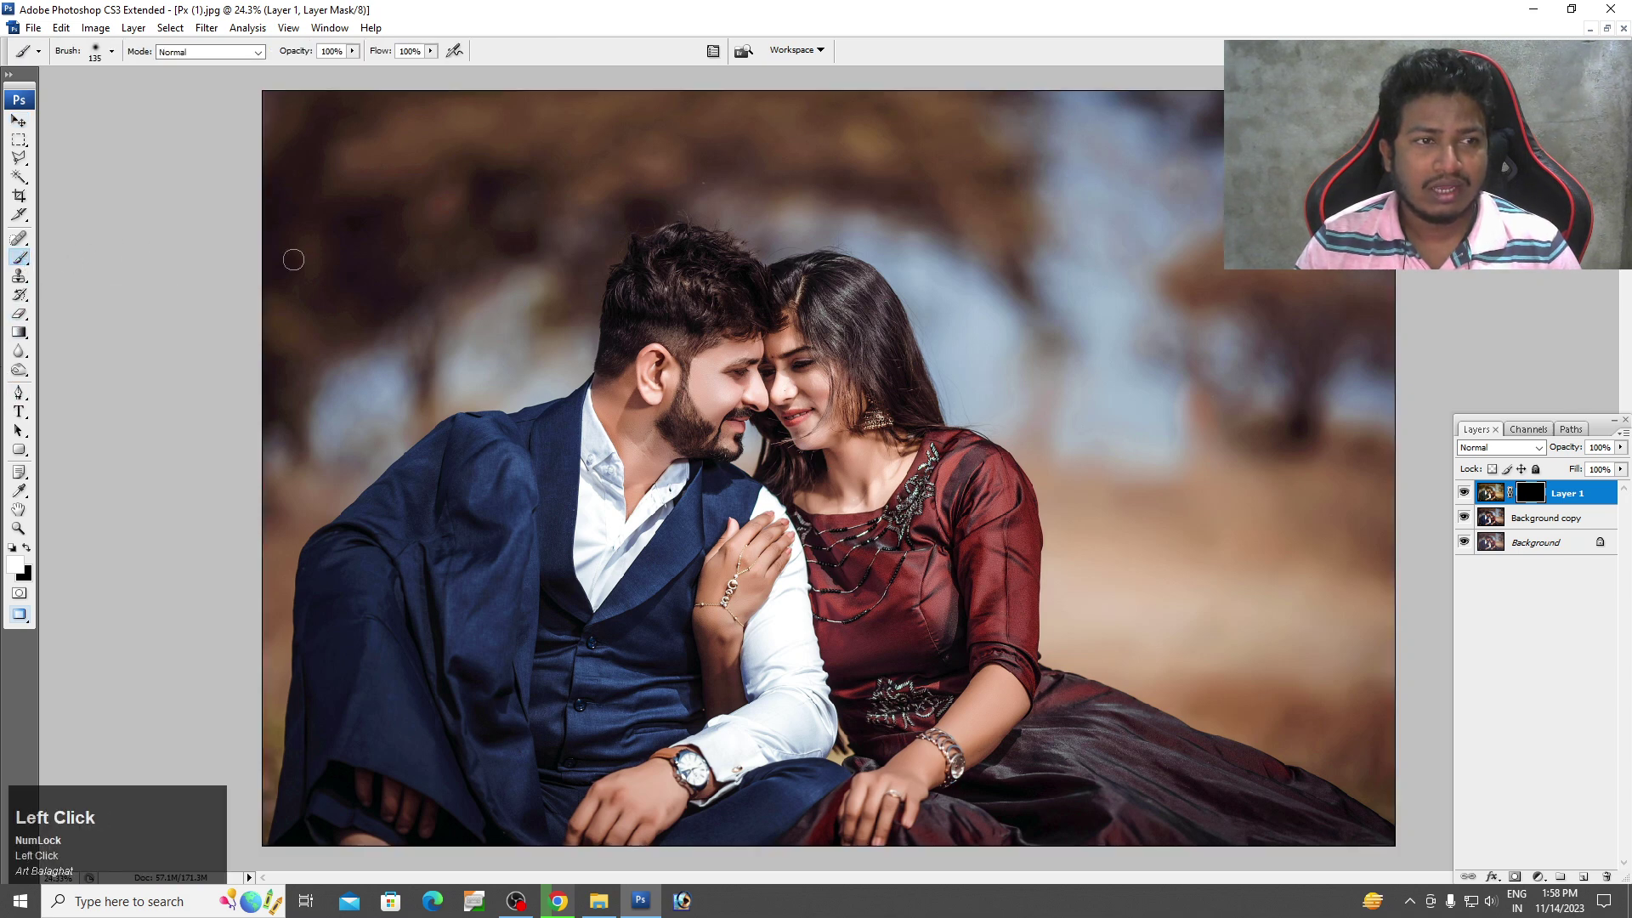
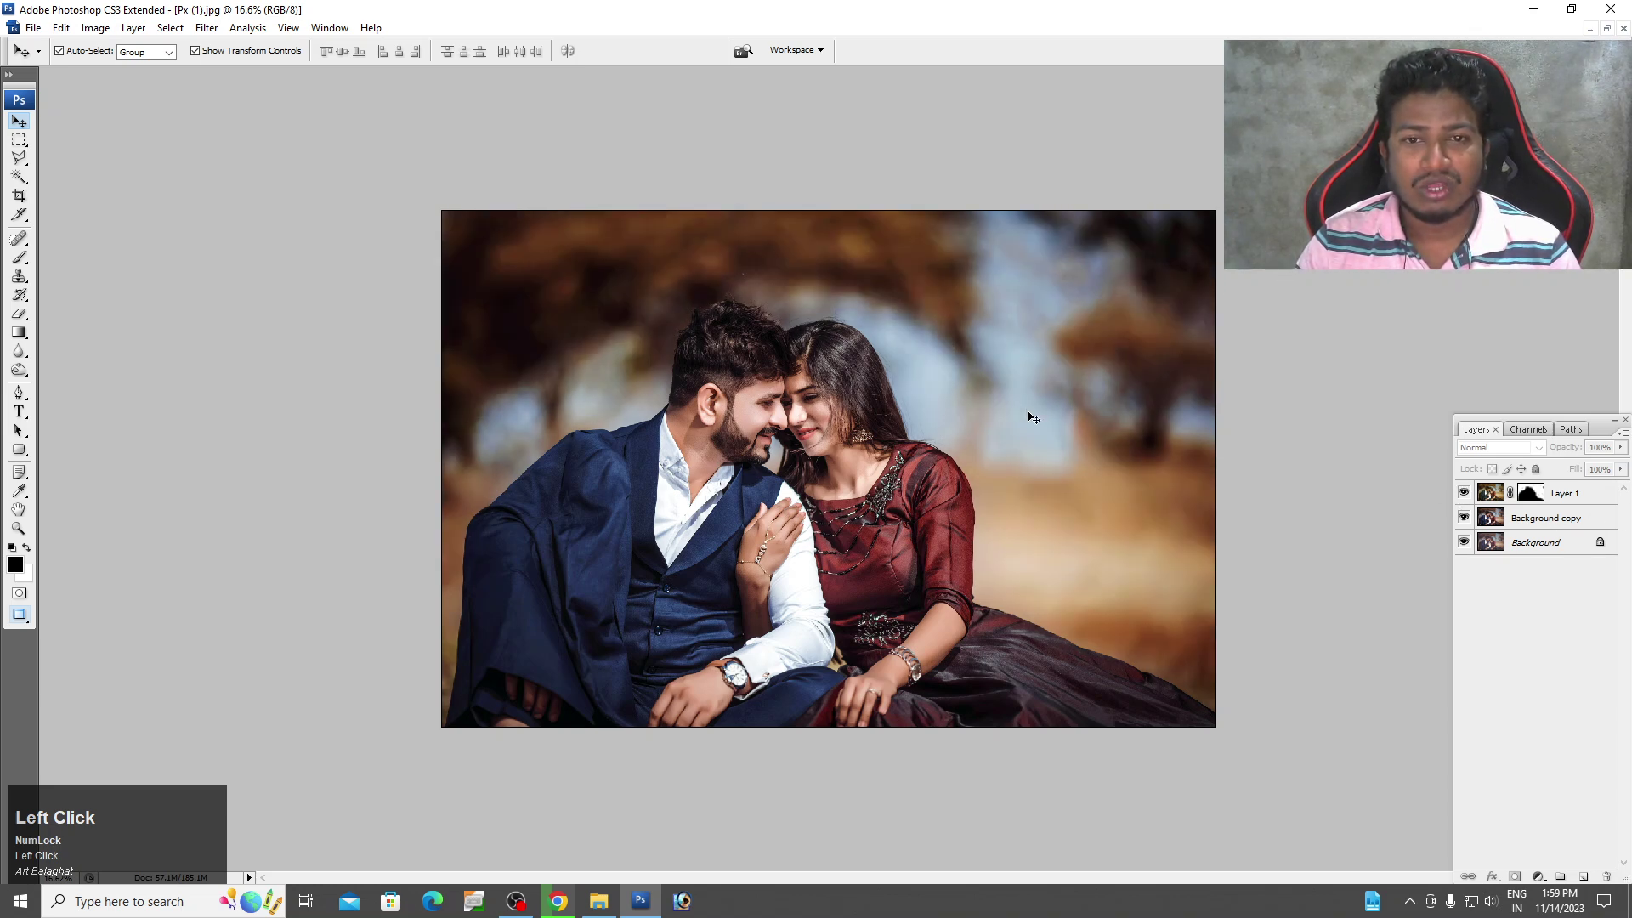
Select Layer 1 with Background copy and group them into Group 1 with Ctrl+G.
{"action": "key", "text": "space"}
{"action": "left_click", "coordinate": [884, 384]}
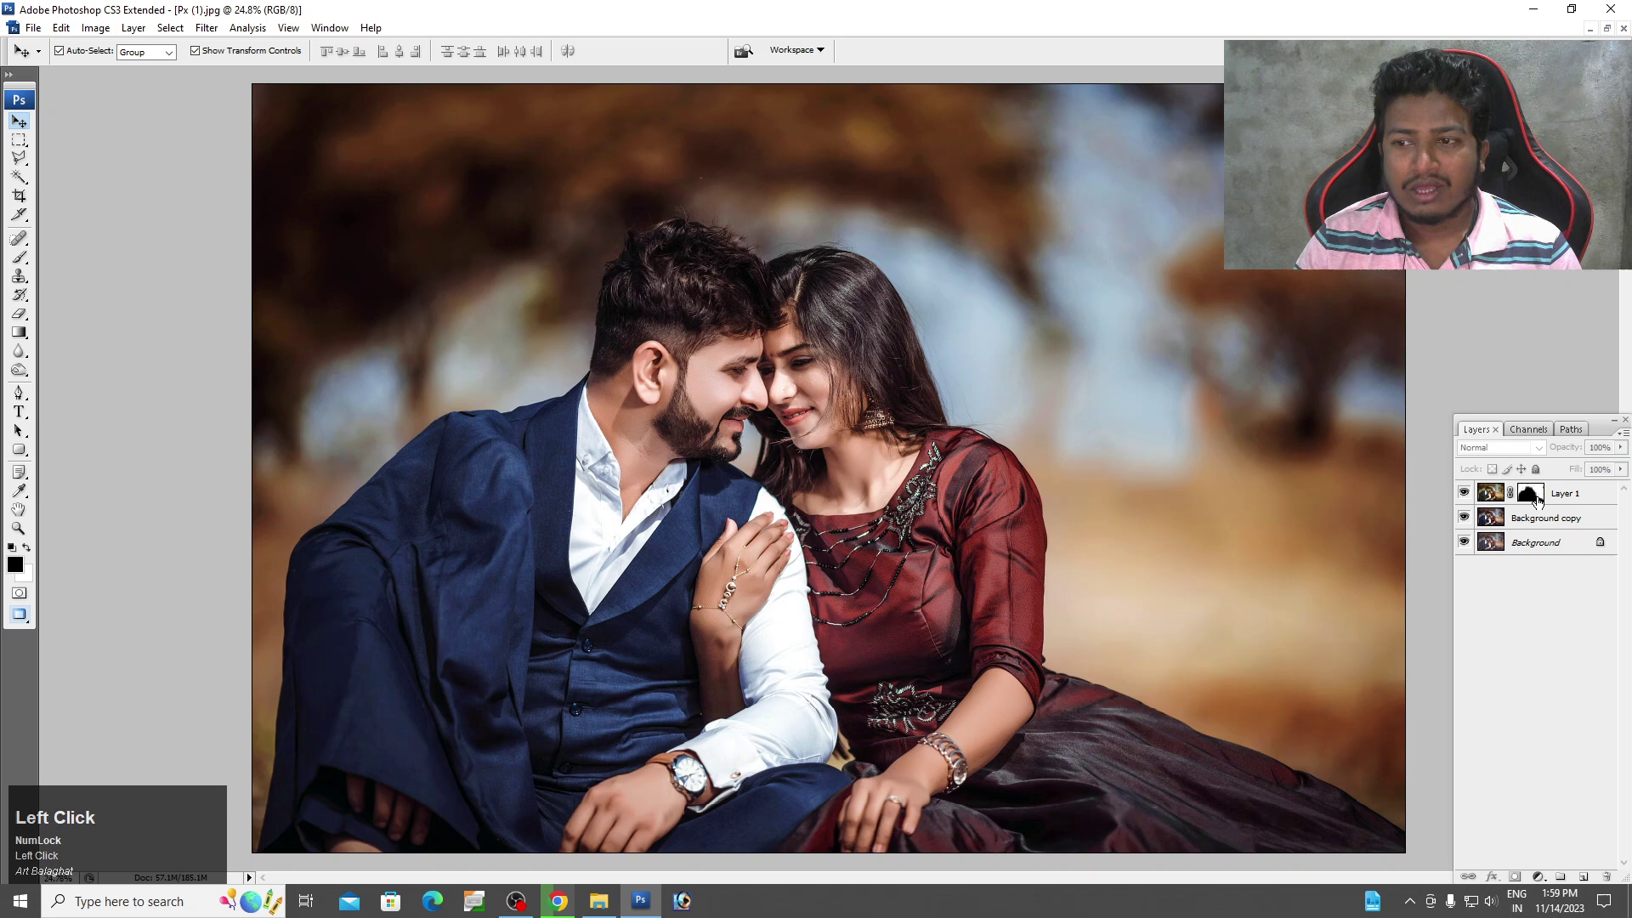
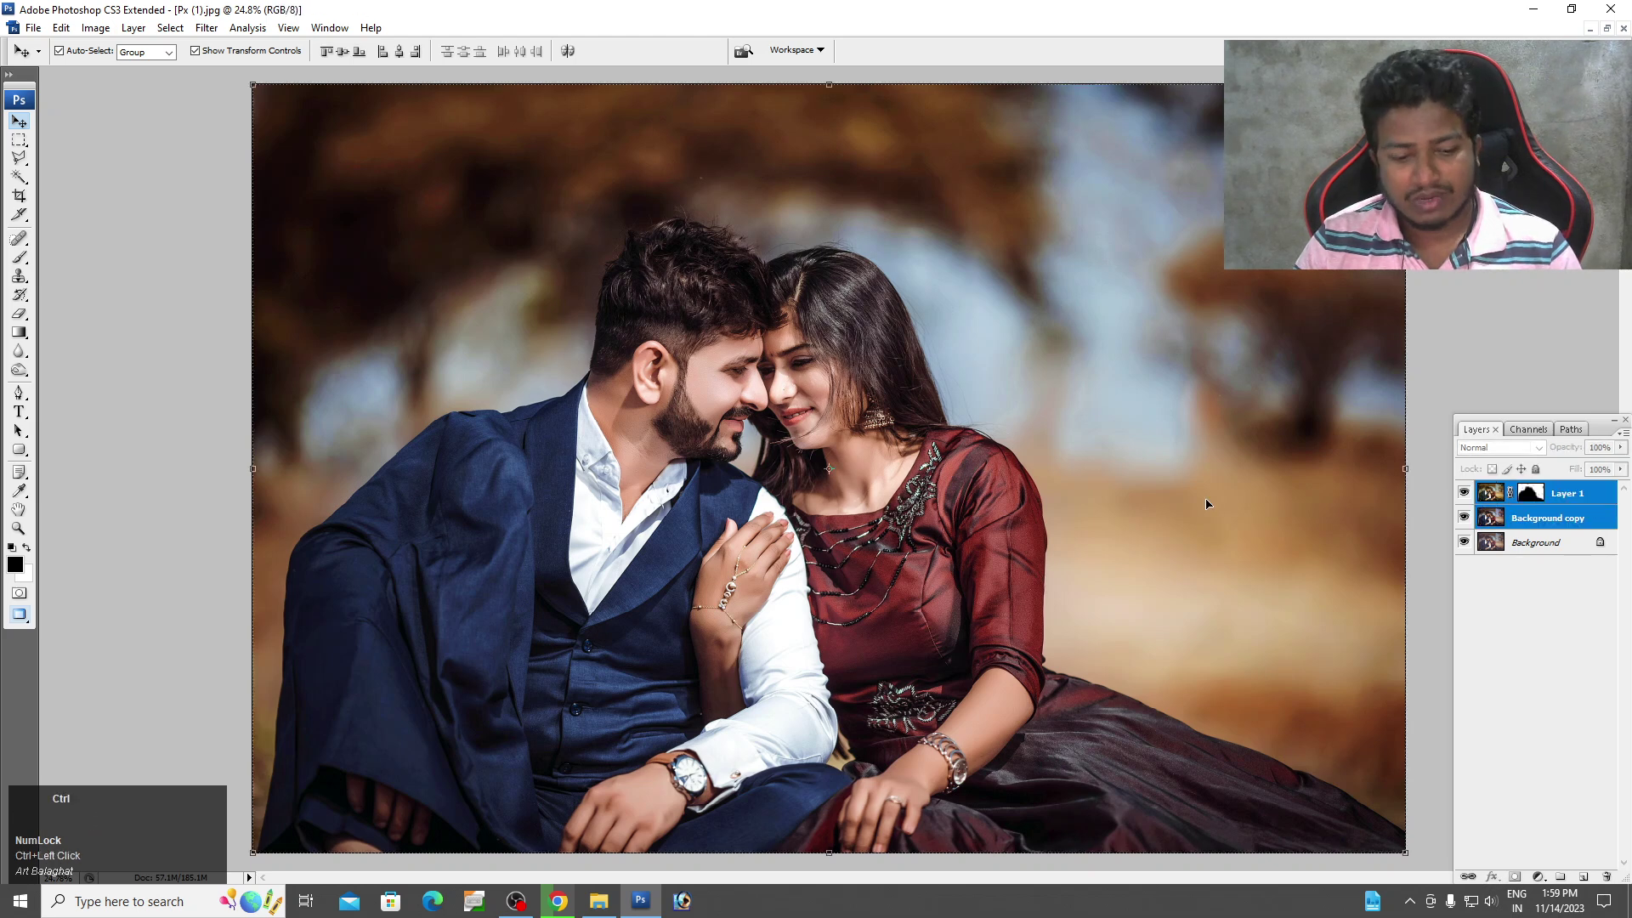
{"action": "key", "text": "ctrl+g"}
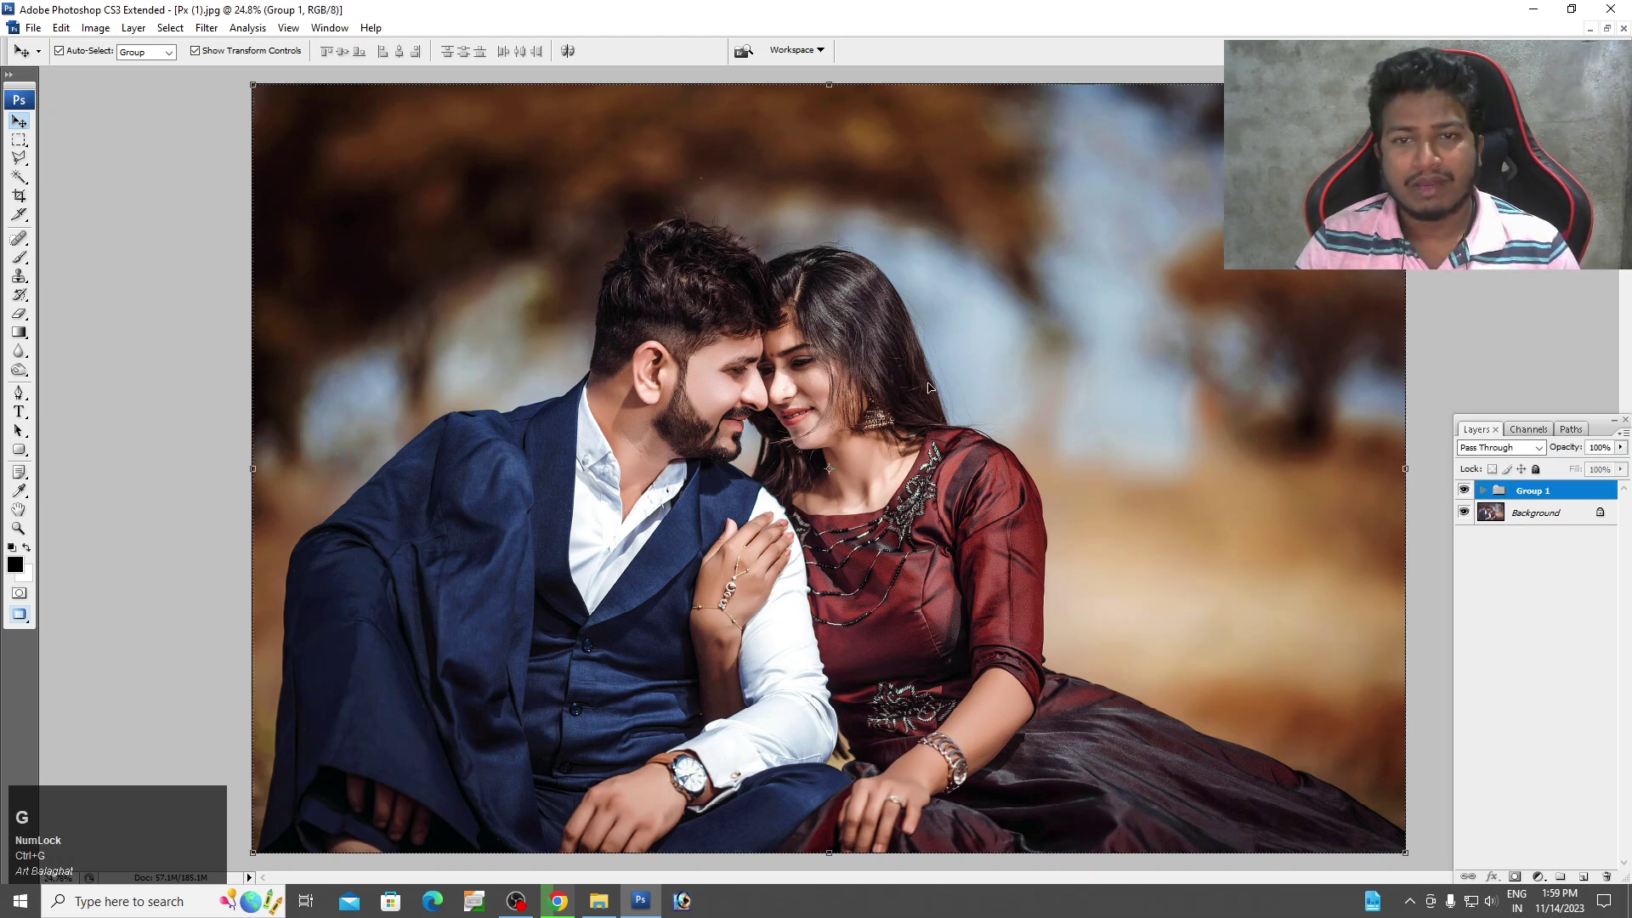
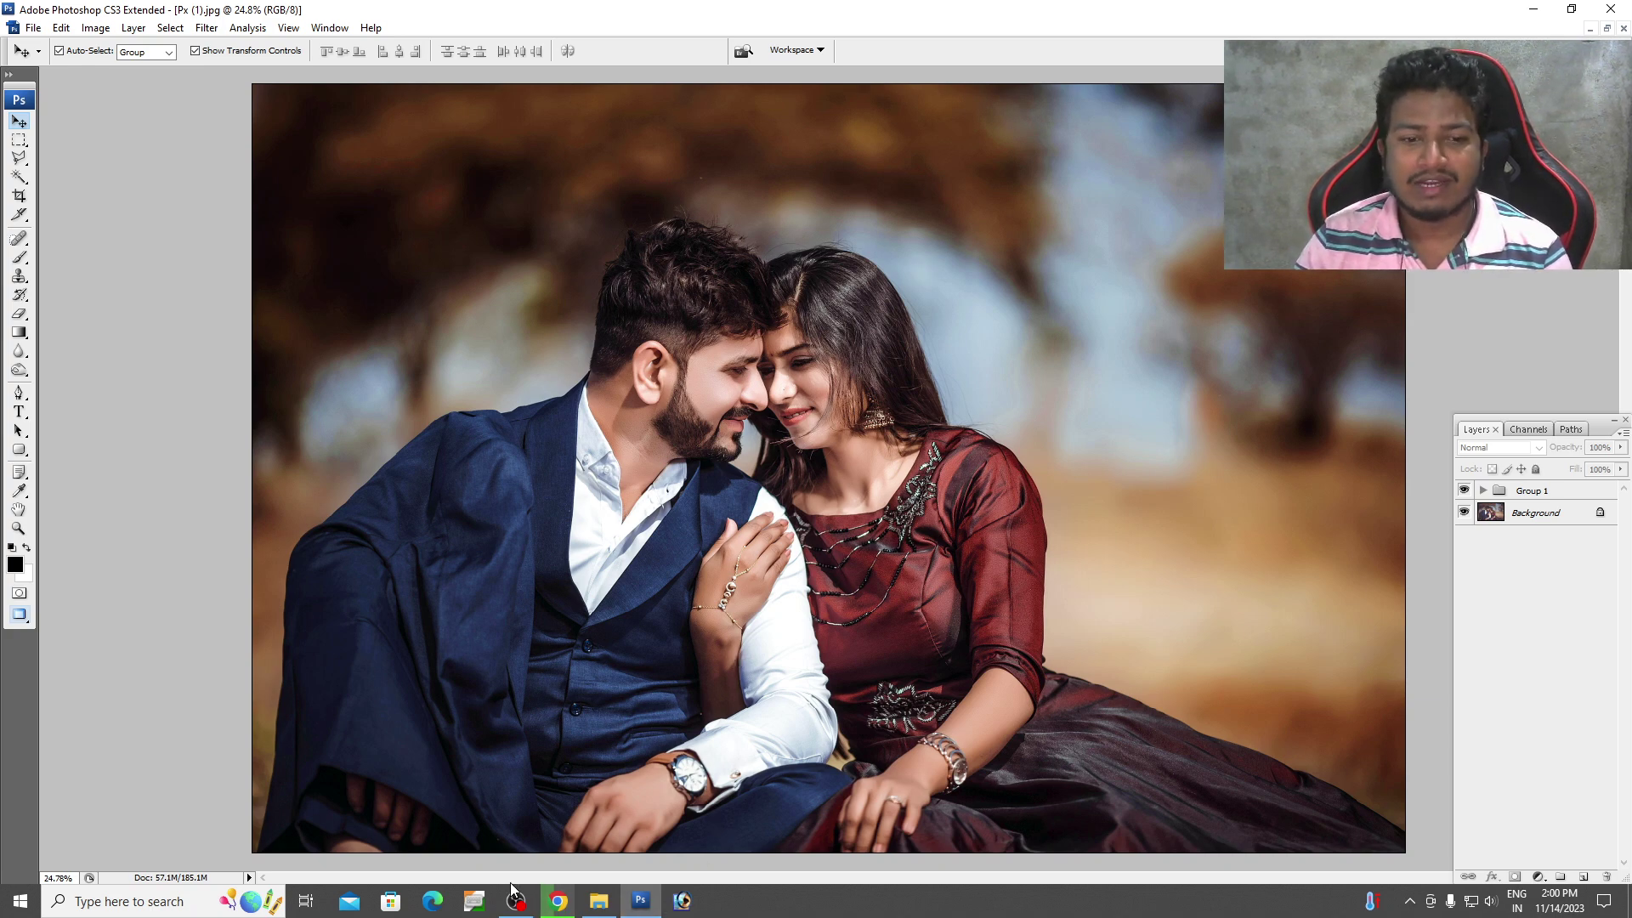
{"action": "left_click", "coordinate": [519, 901]}
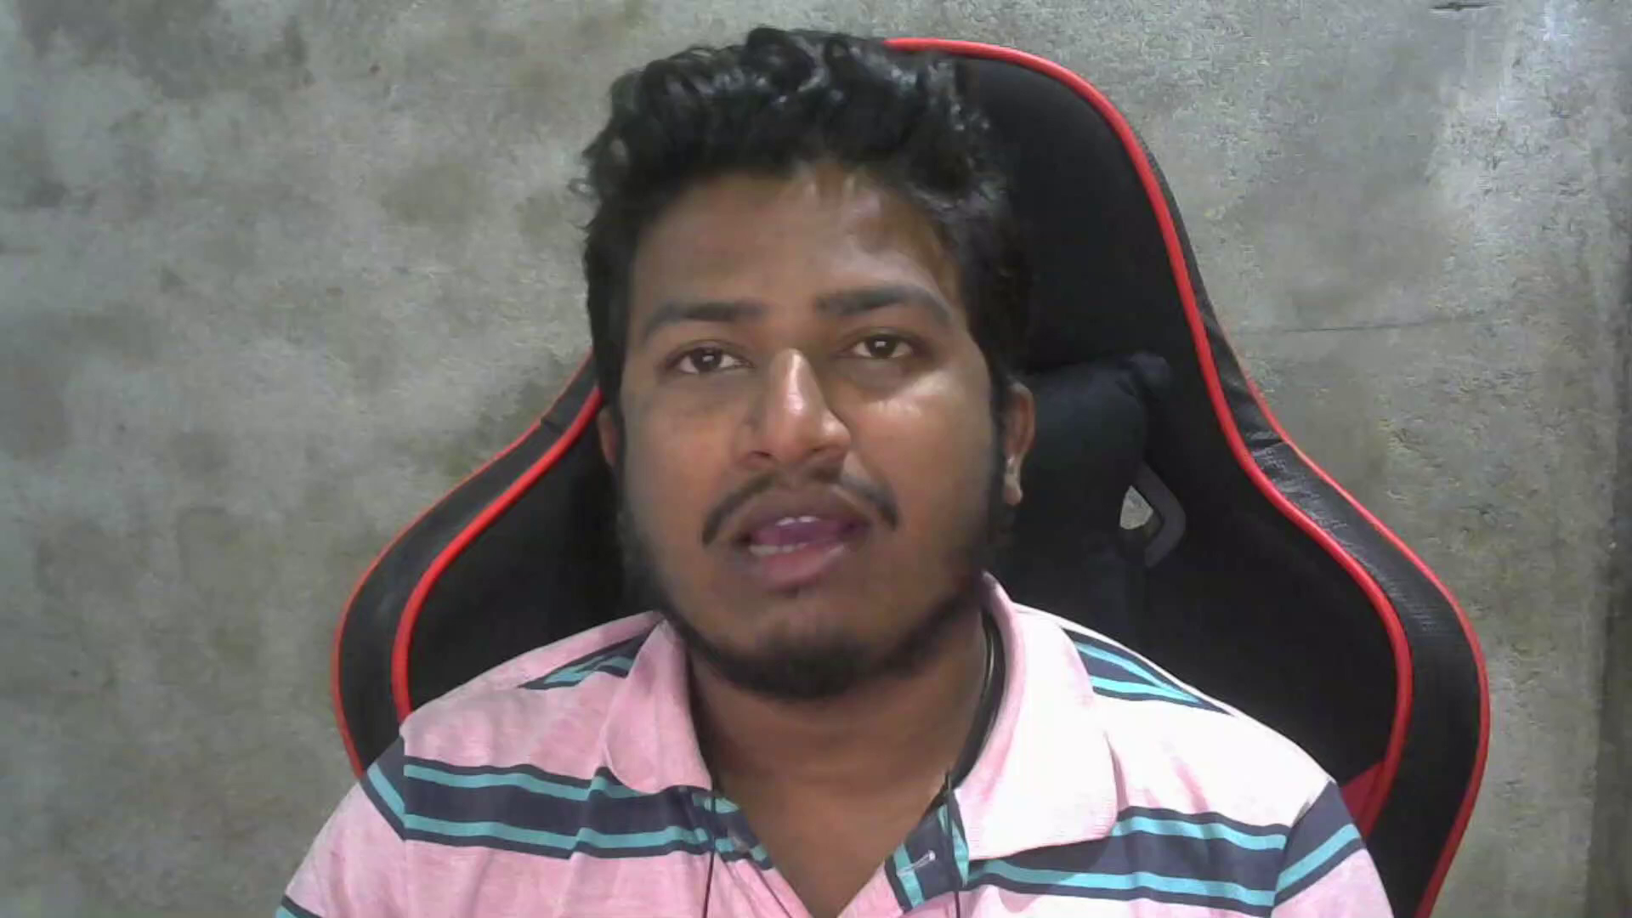